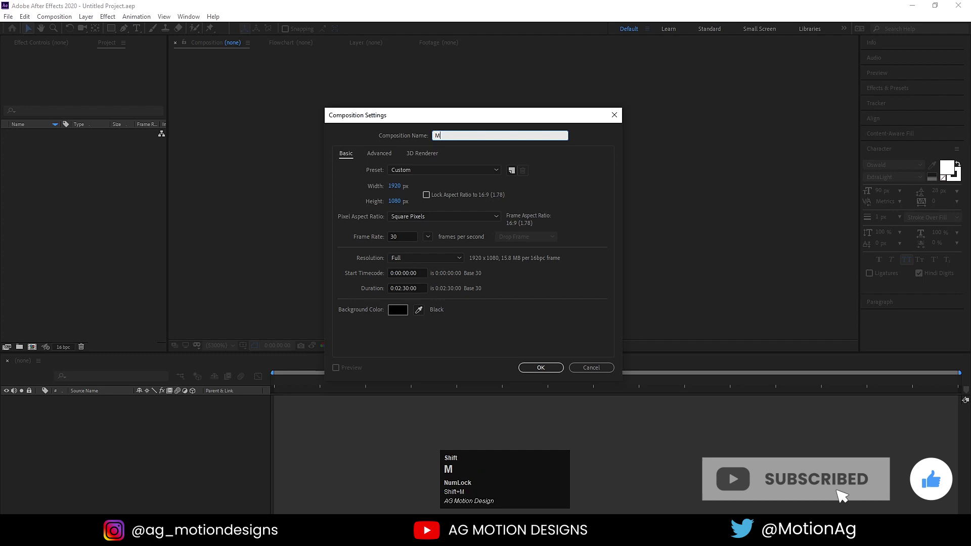
Name the new composition Main Animation and confirm 1920×1080 at 30 fps
key("space")
type("nim")
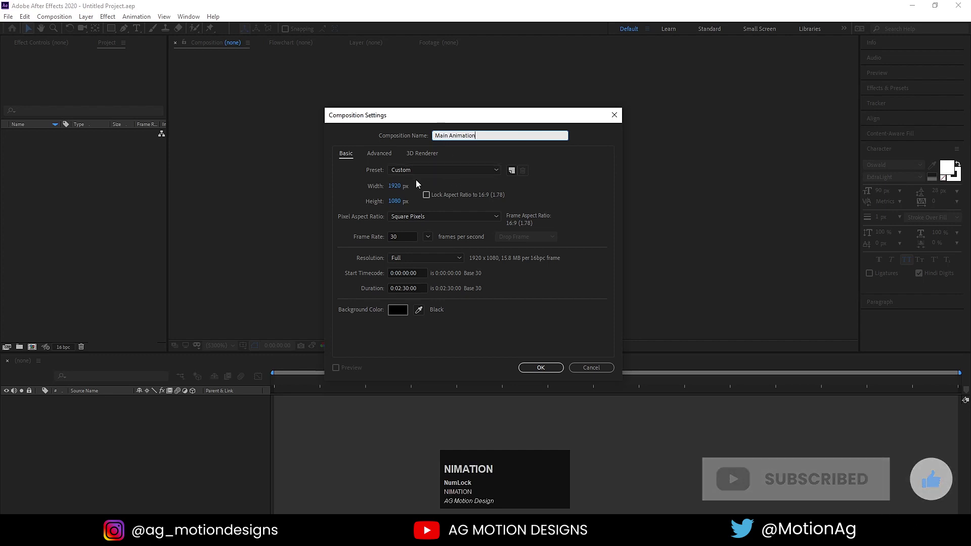
left_click(400, 190)
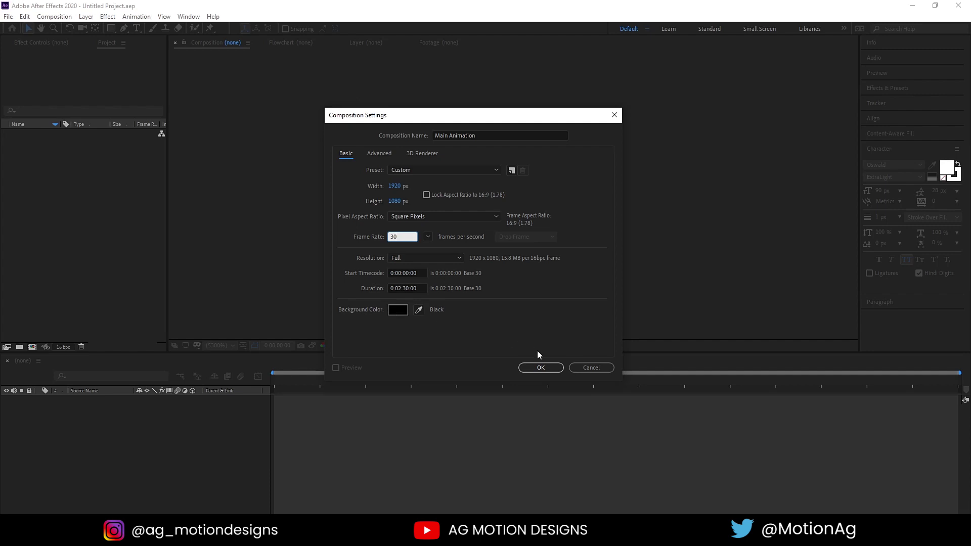
Show Title/Action Safe guides, add a C text layer with centred anchor and align it to centre
left_click(540, 376)
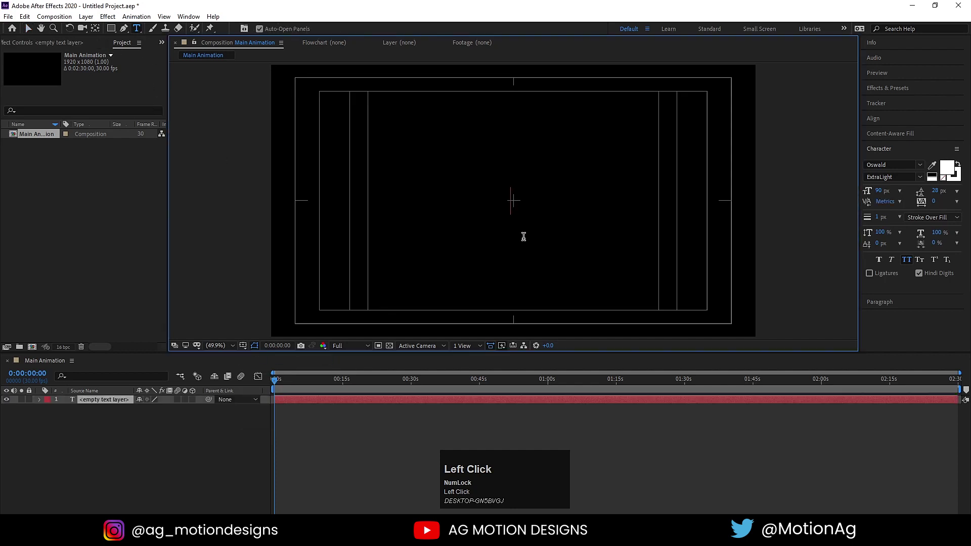
key("shift+c")
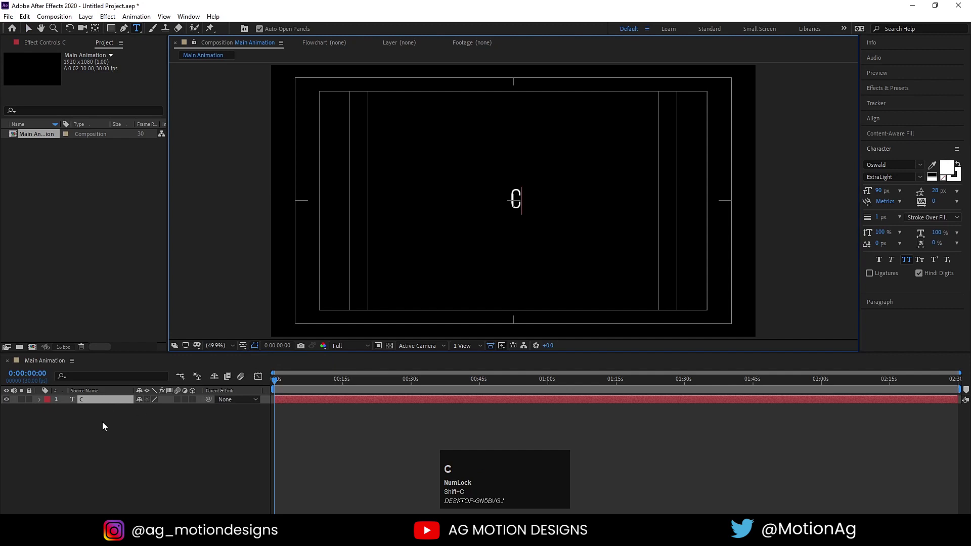
left_click(105, 425)
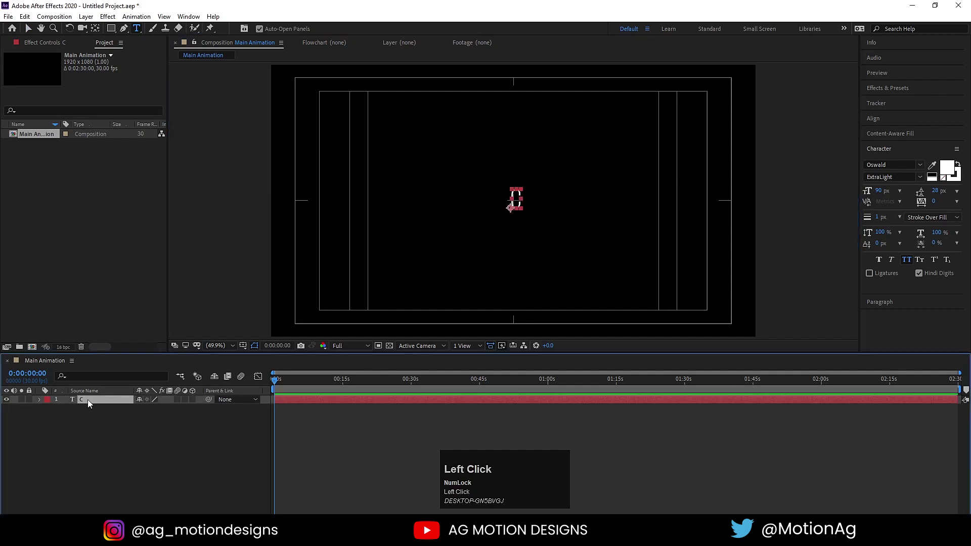
key("ctrl+alt+Home")
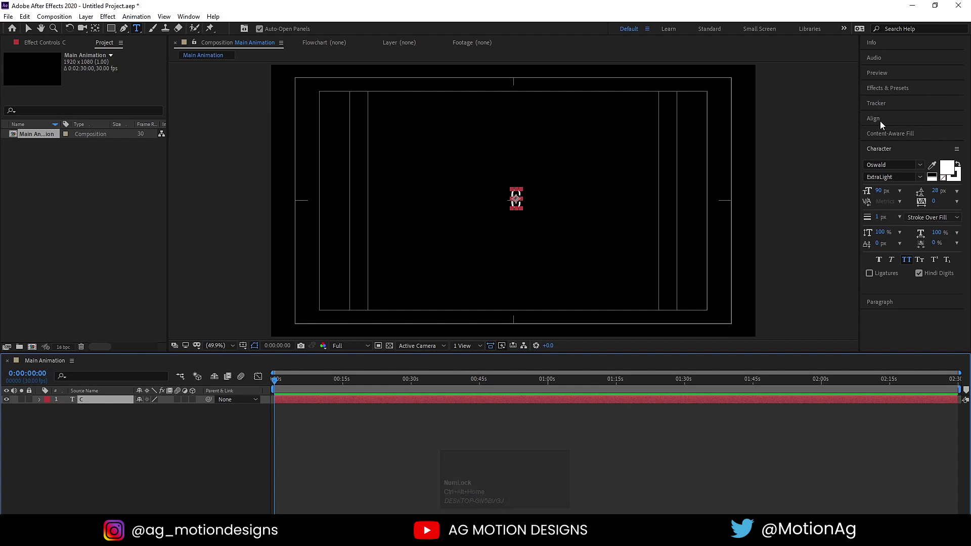
left_click(882, 123)
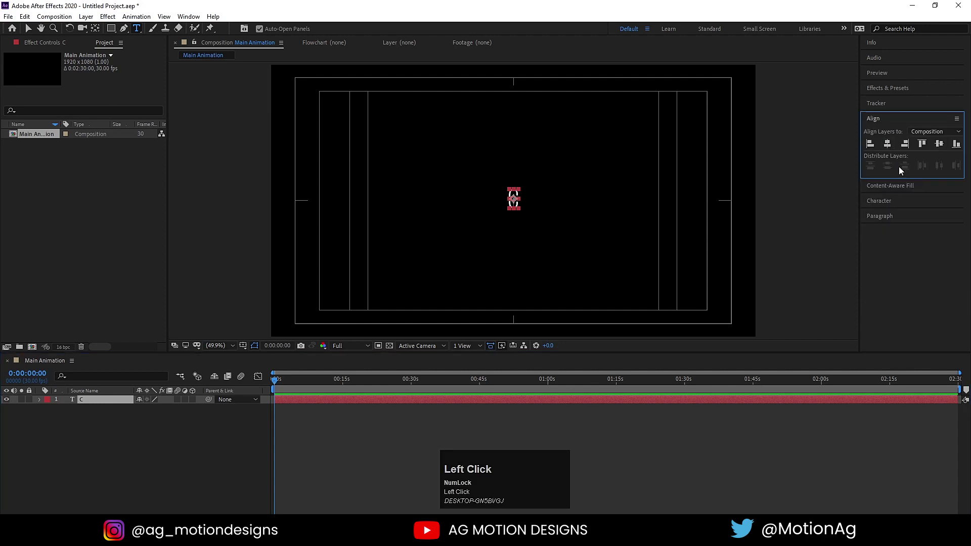
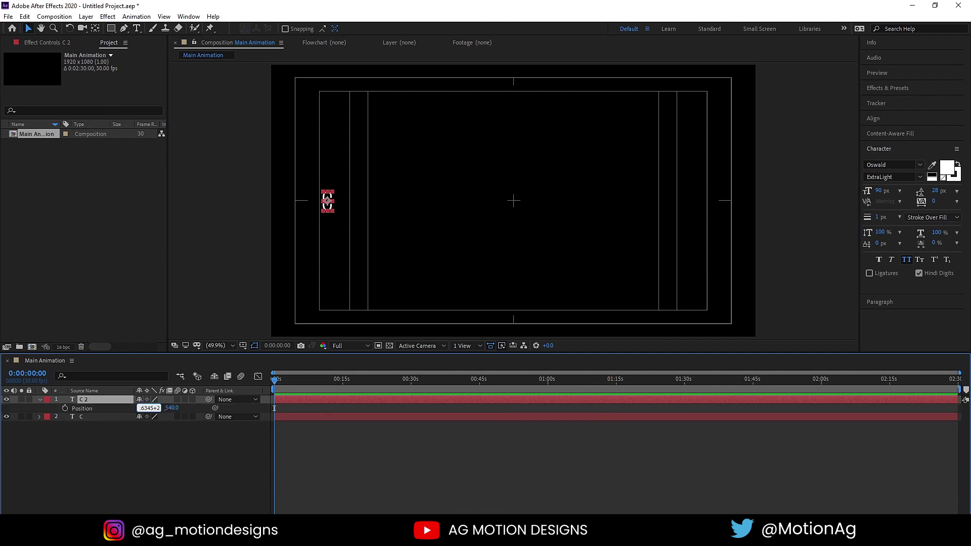
Duplicate the C layer repeatedly, shifting each copy's X position +200 px
key("Return")
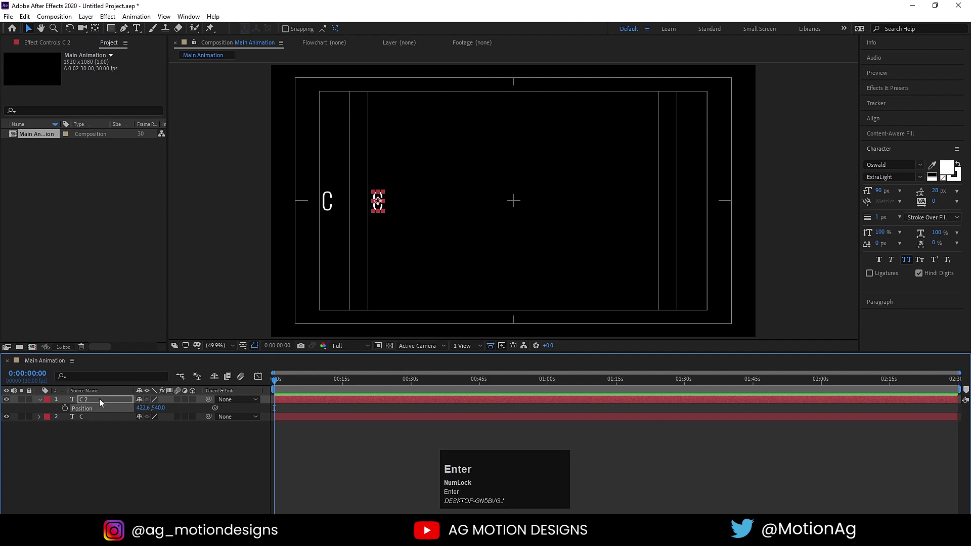
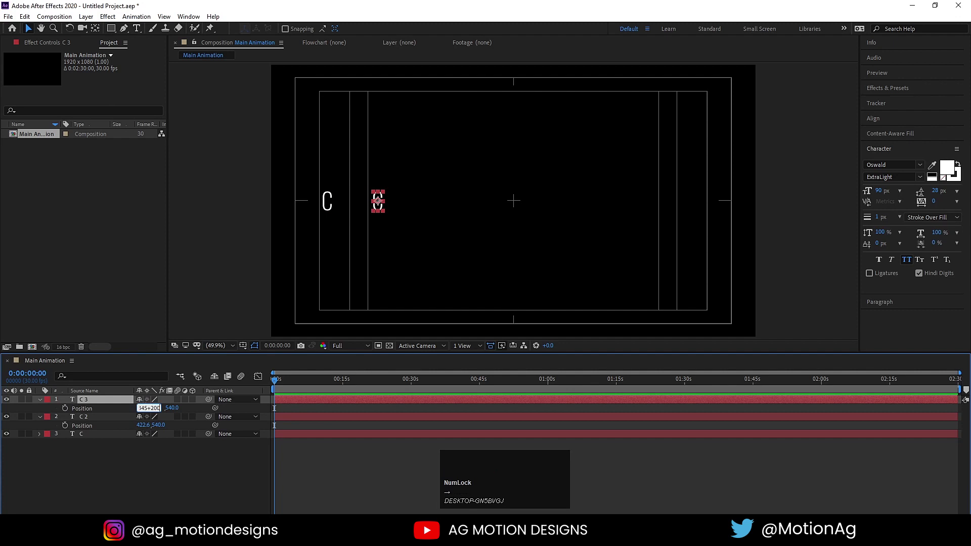
key("Return")
left_click(115, 402)
key("ctrl+d")
key("p")
left_click(426, 199)
key("Right")
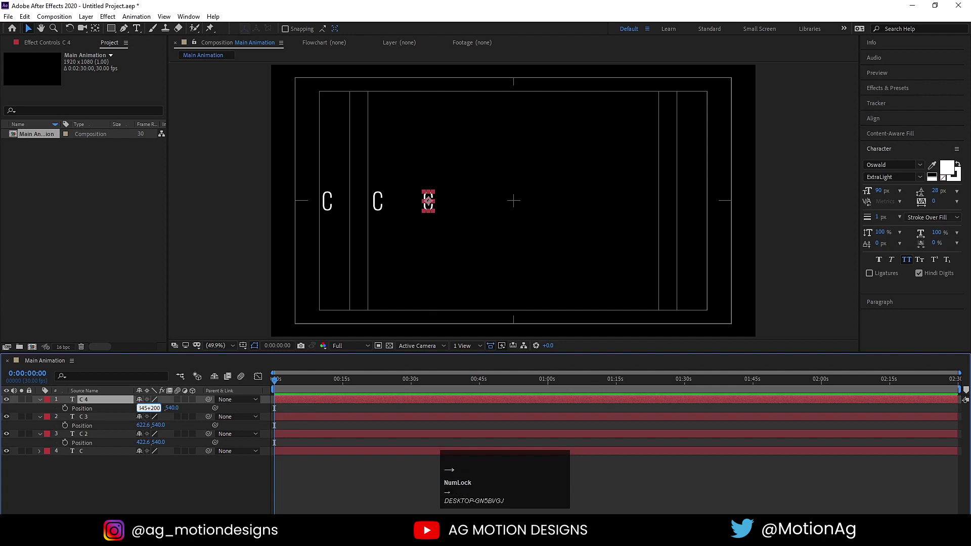
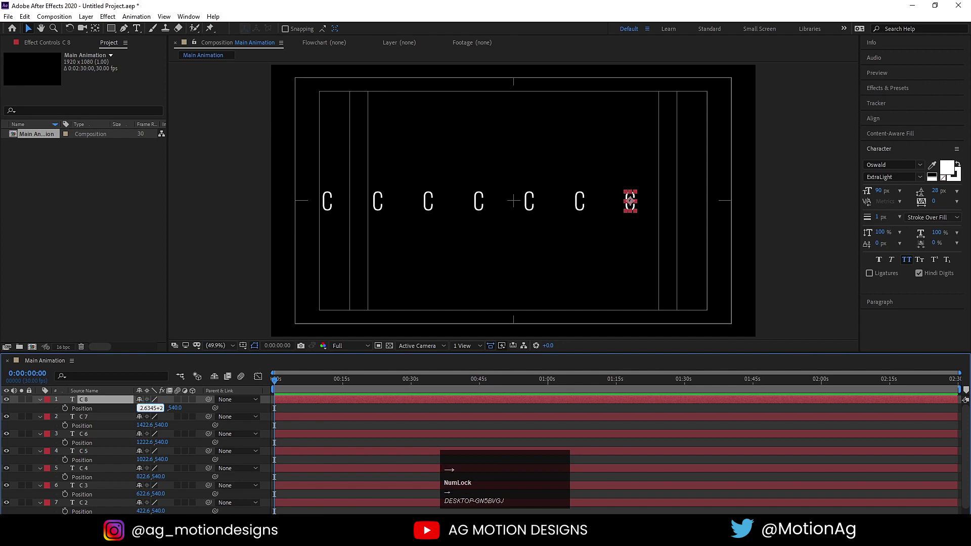
Confirm the eighth C's position and collapse the layers' position properties
key("Return")
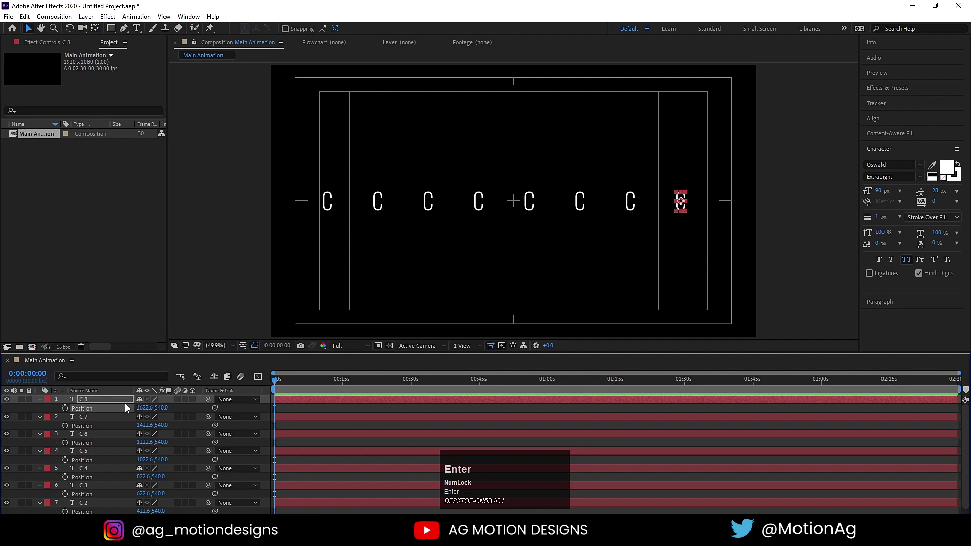
left_click(194, 409)
key("u")
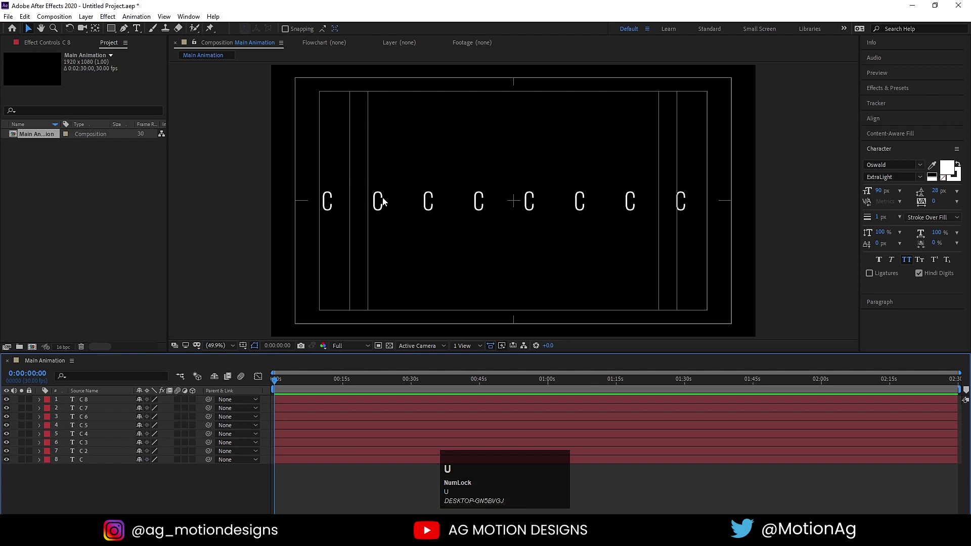
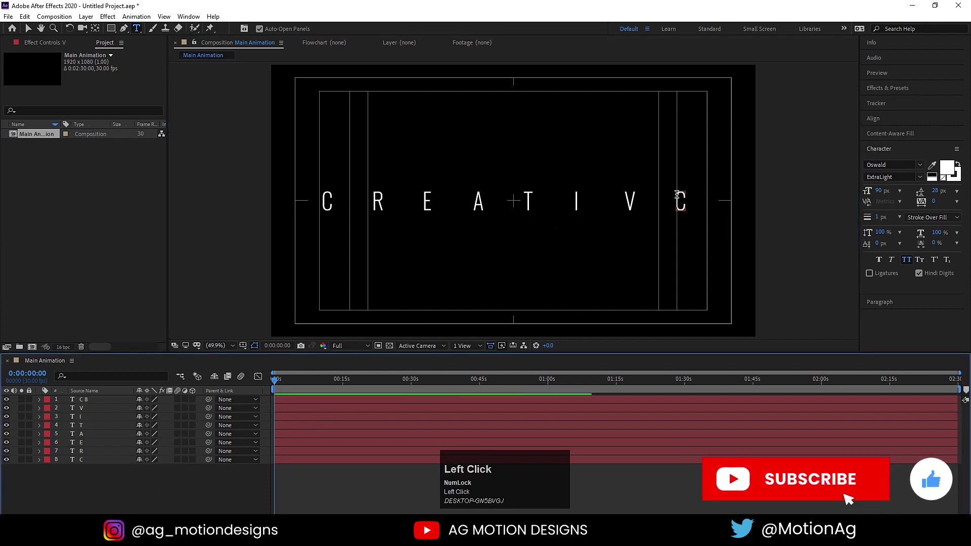
Edit the last letter to E so the row reads CREATIVE, then select all letter layers
key("ctrl+a")
key("shift+e")
left_click(162, 504)
key("ctrl+a")
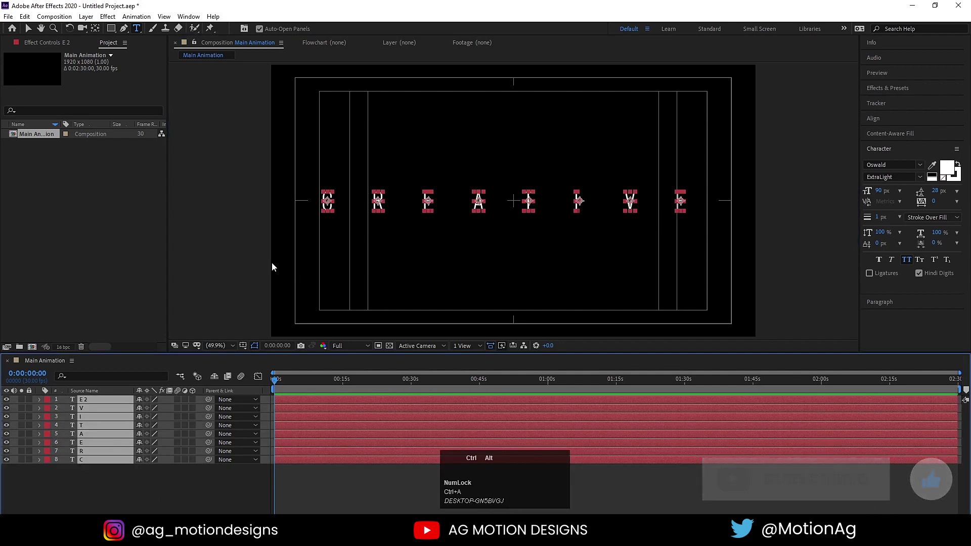
key("ctrl+alt+Home")
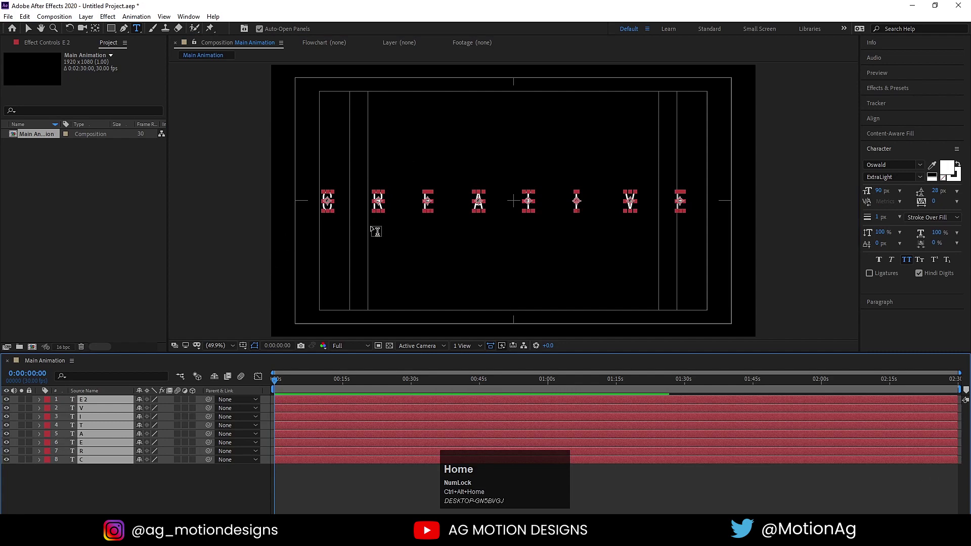
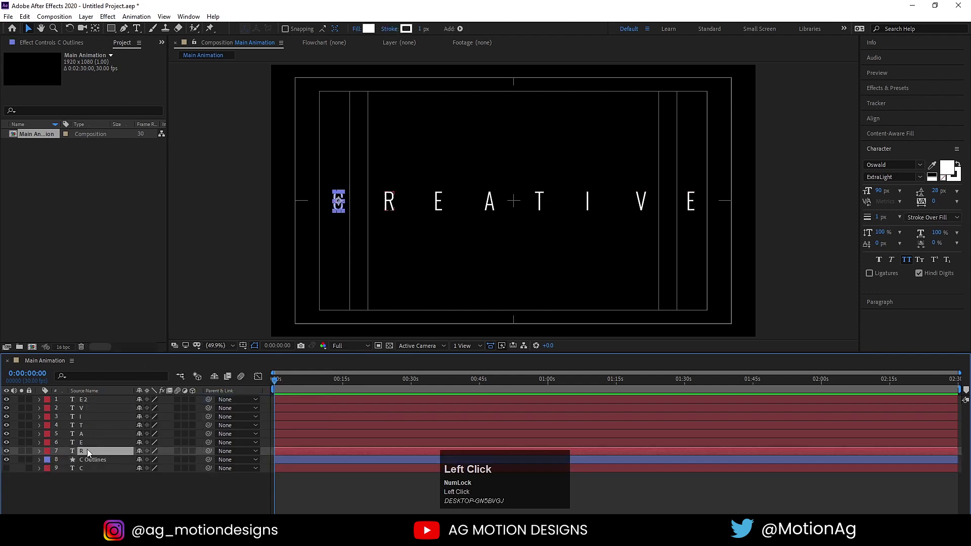
Convert the R text layer into shapes via Create Shapes from Text
right_click(88, 454)
left_click(115, 379)
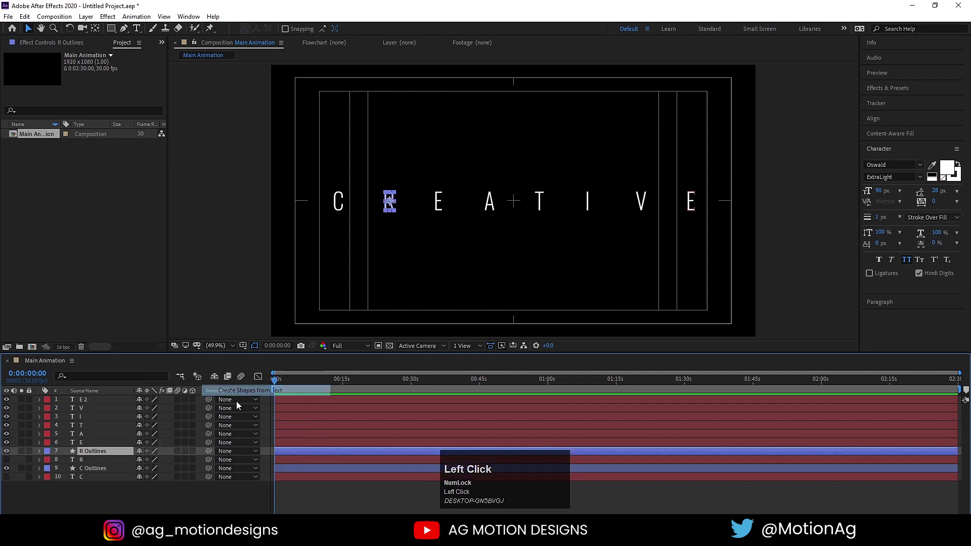
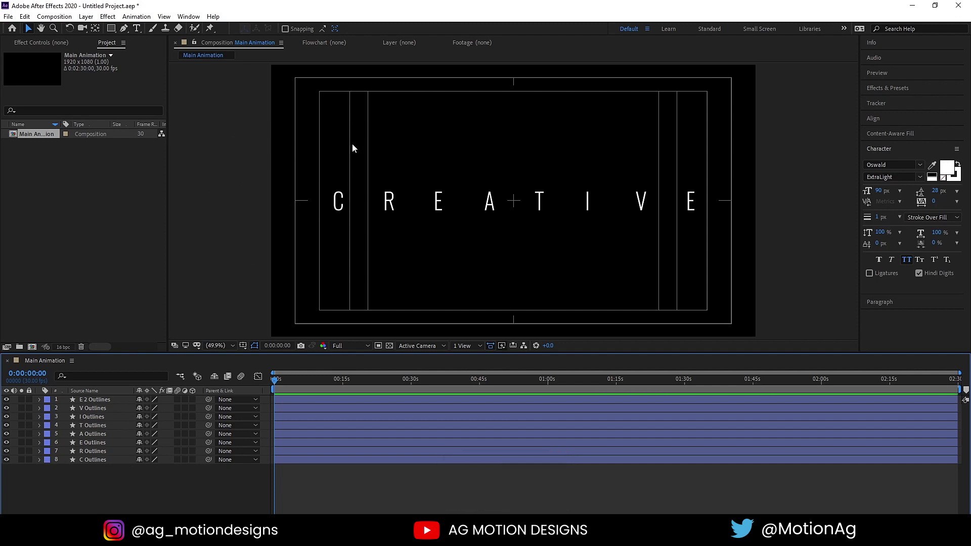
Select all outline layers, reveal Position and open its options for Separate Dimensions
left_click(120, 504)
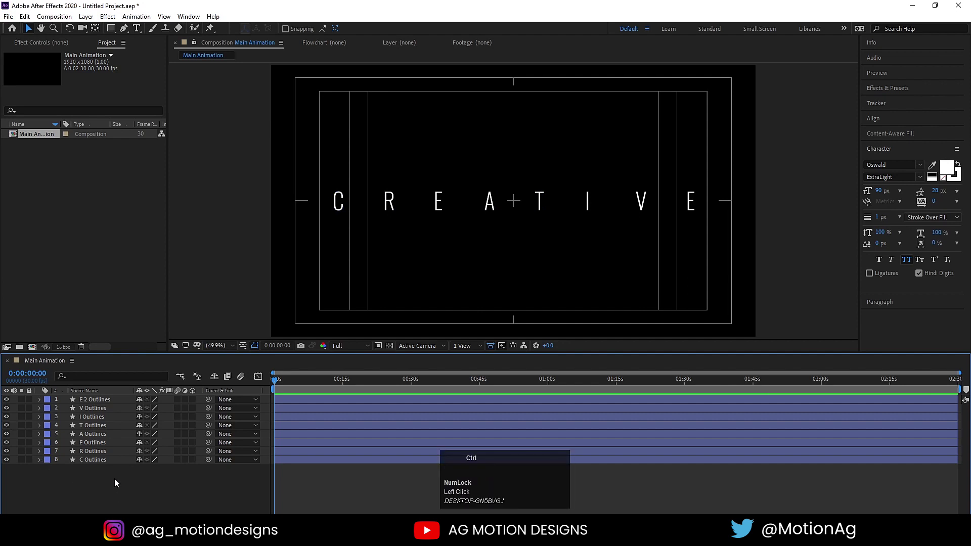
key("ctrl+a")
key("p")
left_click(193, 413)
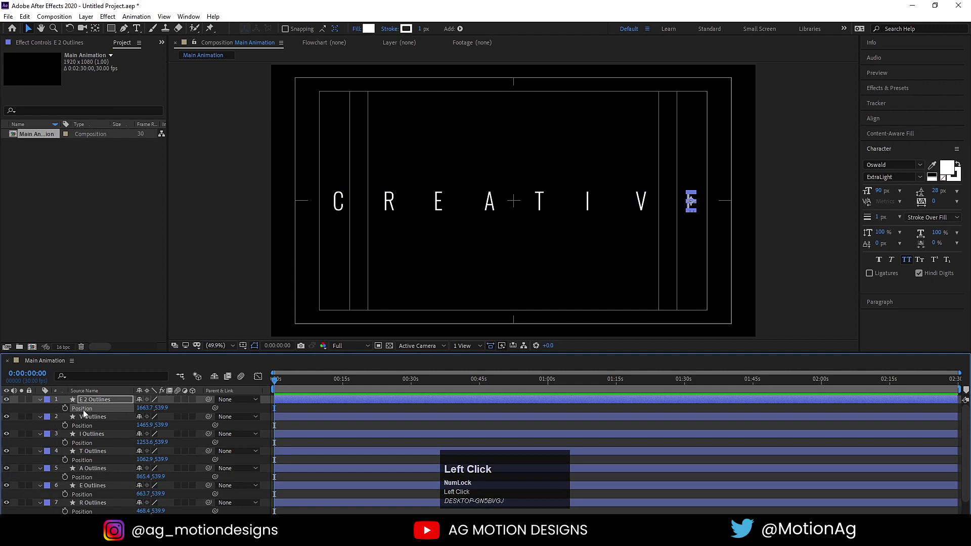
right_click(87, 413)
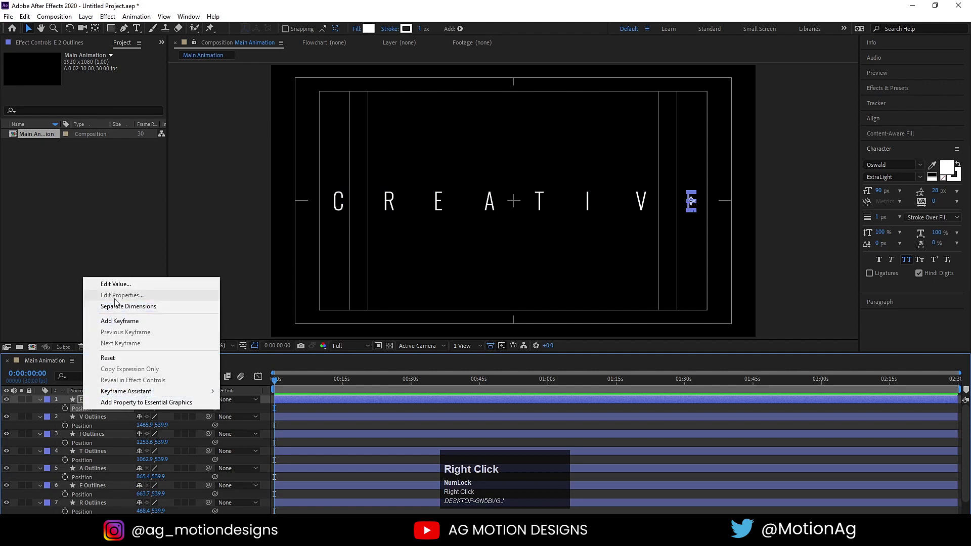
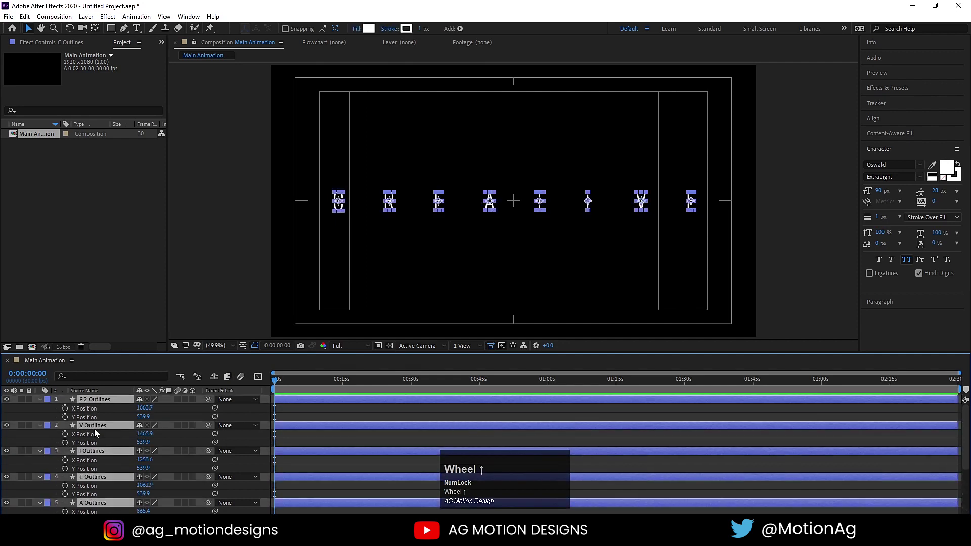
Keyframe Y Position from above the frame at 0s to below it at 4s
left_click_drag(341, 201, 69, 419)
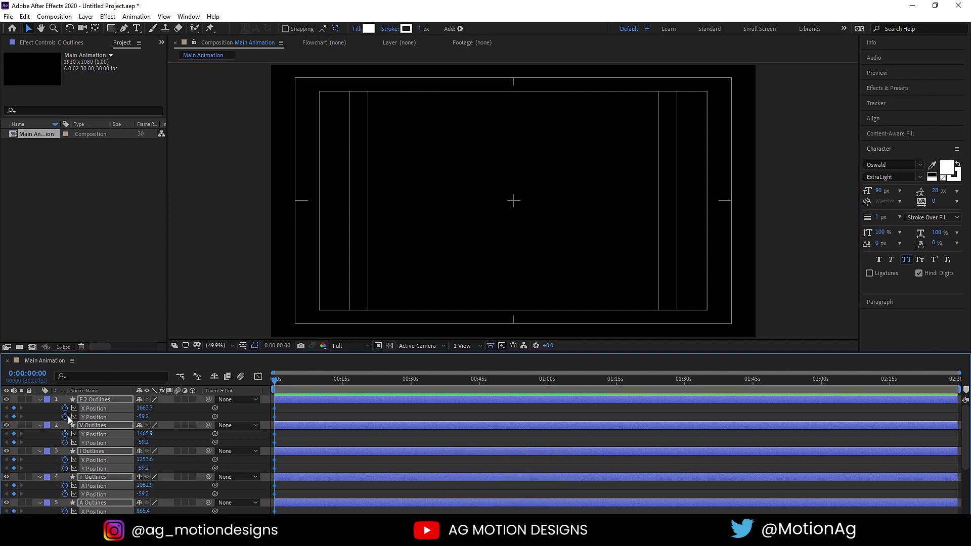
type("=")
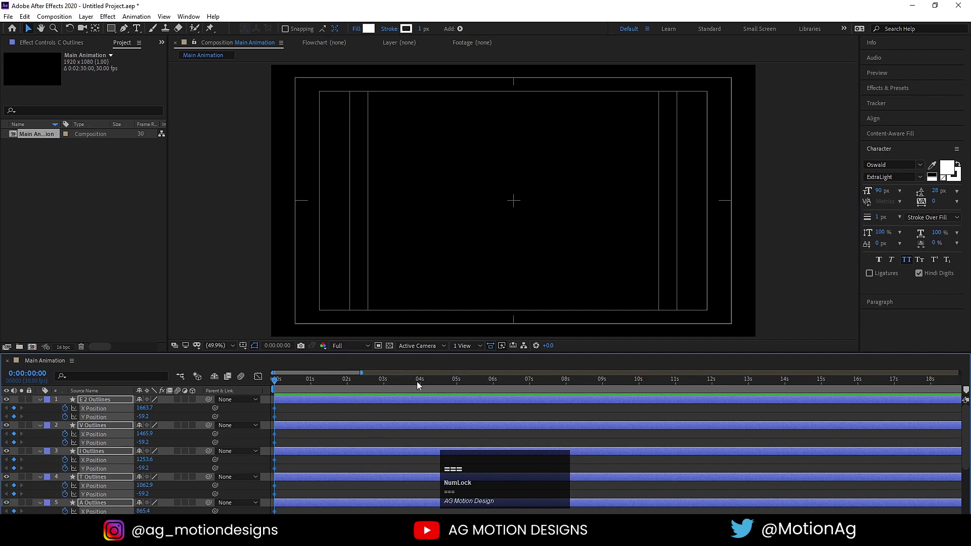
type("==")
left_click(422, 382)
scroll("down", 3)
left_click_drag(428, 131, 283, 389)
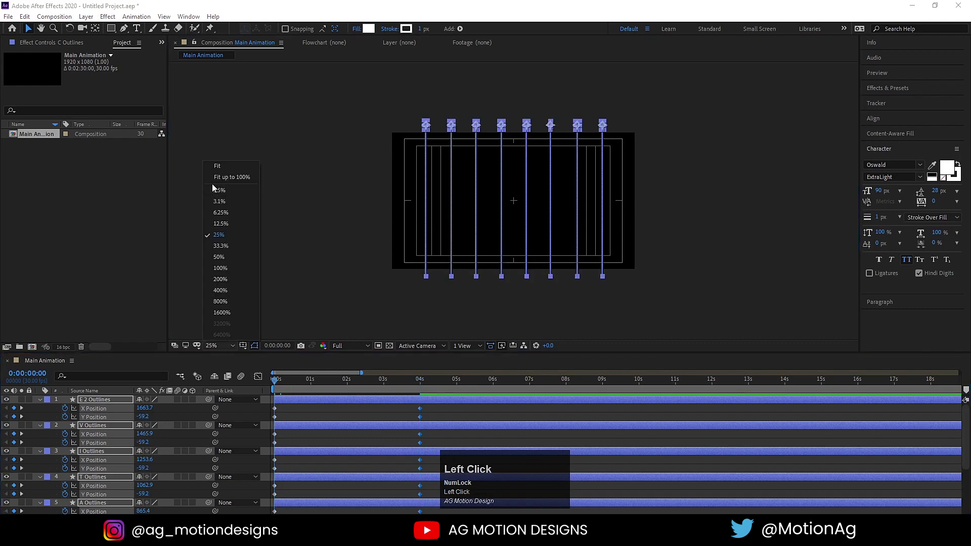
Preview the falling-letters animation and stop playback
key("space")
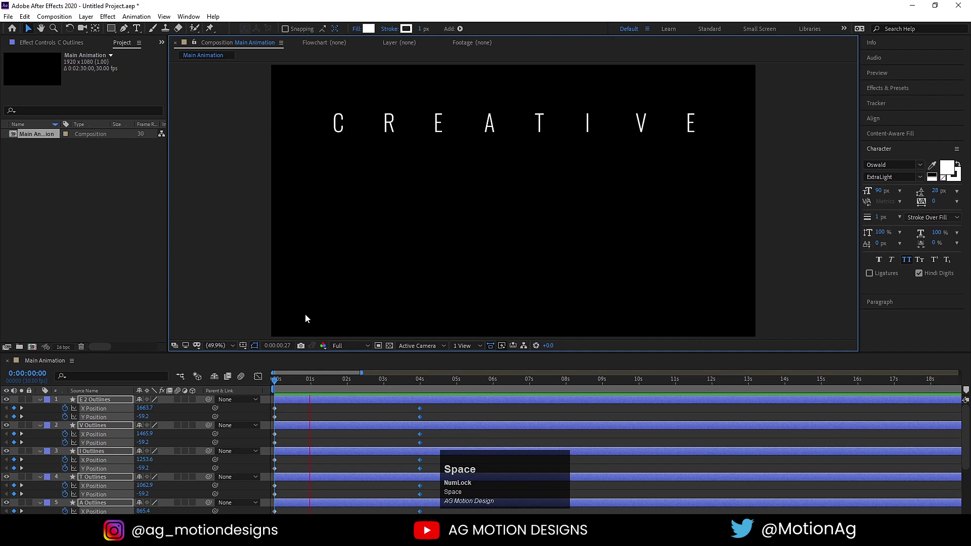
key("space")
At about 1.4 s, drag all letters lower, adding a mid-fall Y keyframe
left_click_drag(320, 387, 329, 415)
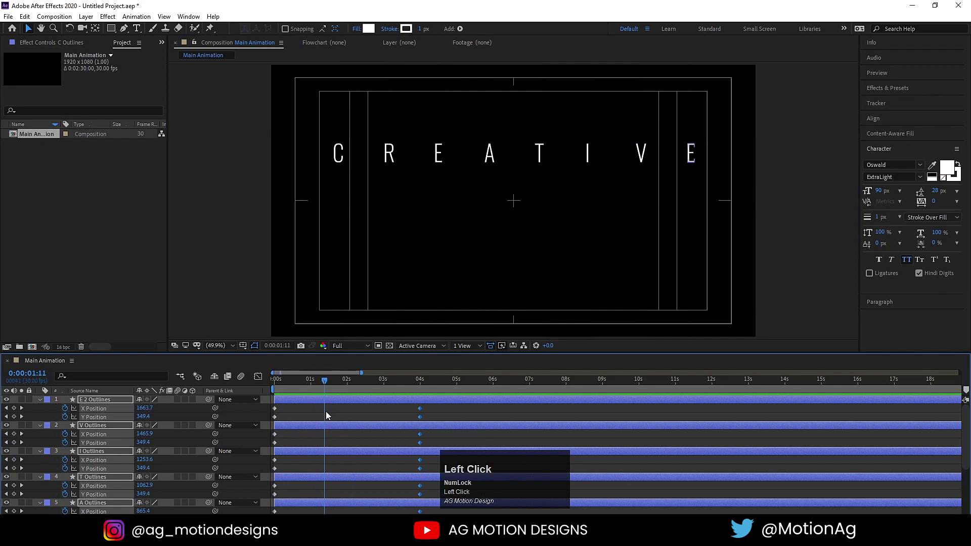
key("ctrl+a")
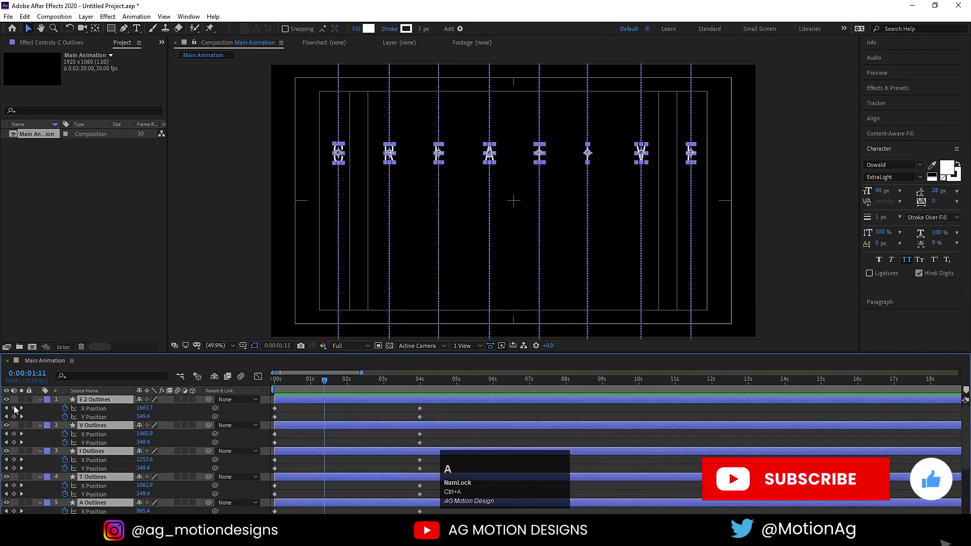
double_click(15, 411)
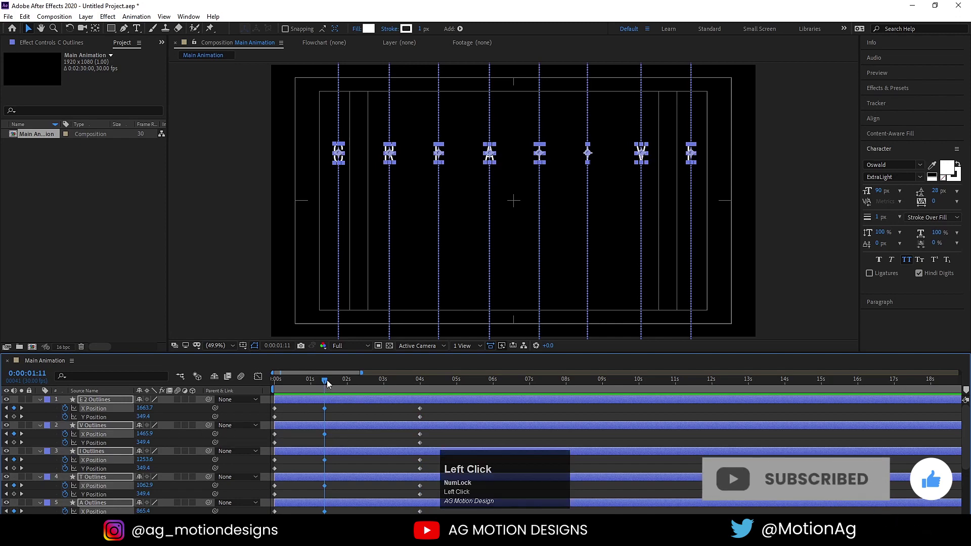
left_click_drag(334, 383, 350, 410)
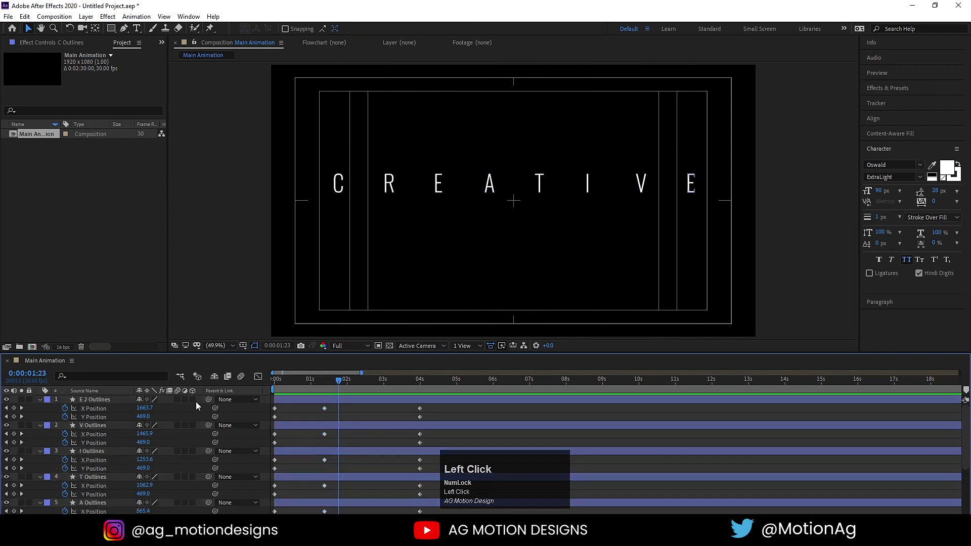
Slide each letter left until the CREATIVE letters sit tightly together
scroll("up", 3)
left_click_drag(390, 198, 384, 471)
scroll("down", 3)
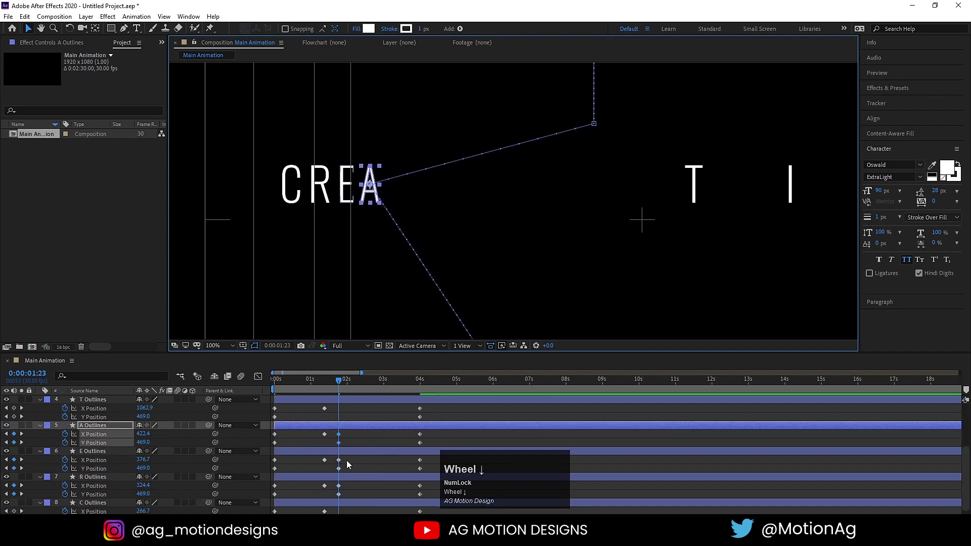
scroll("up", 3)
scroll("down", 3)
scroll("up", 3)
left_click_drag(697, 197, 790, 194)
left_click_drag(790, 195, 541, 239)
scroll("down", 3)
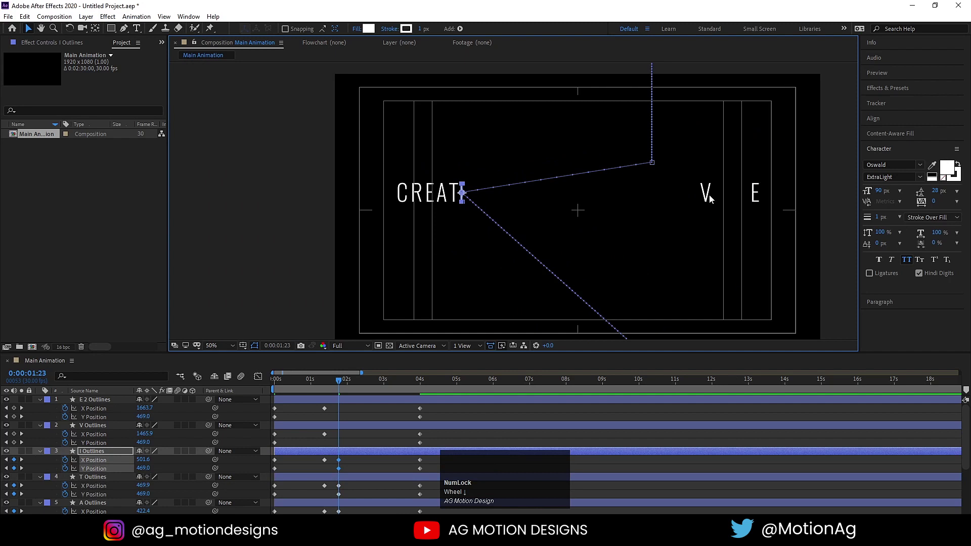
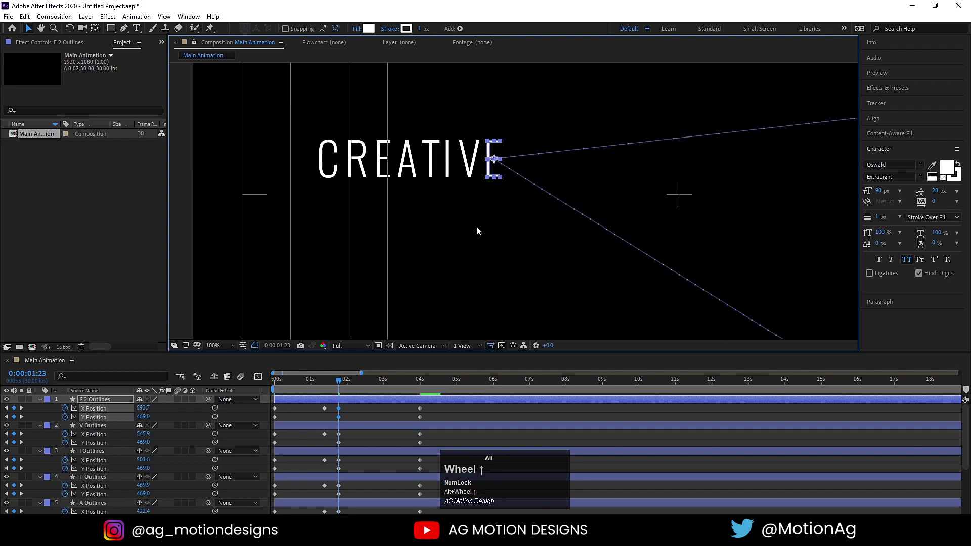
scroll("down", 3)
scroll("up", 3)
Centre the gathered CREATIVE word in the frame and move to about 2 s
left_click_drag(362, 171, 381, 415)
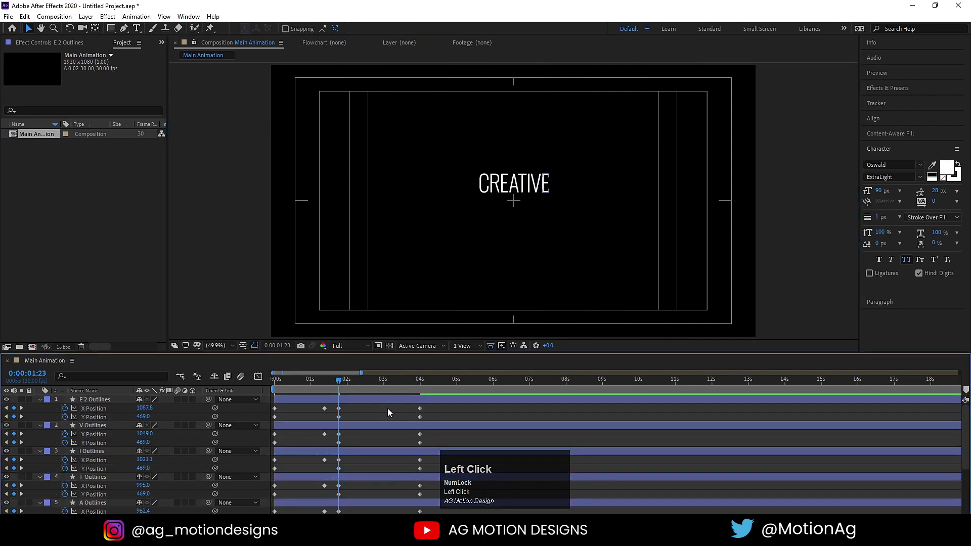
left_click_drag(339, 385, 348, 413)
Copy the Position keyframes and paste them later on every letter layer so the word spreads again
key("ctrl+c")
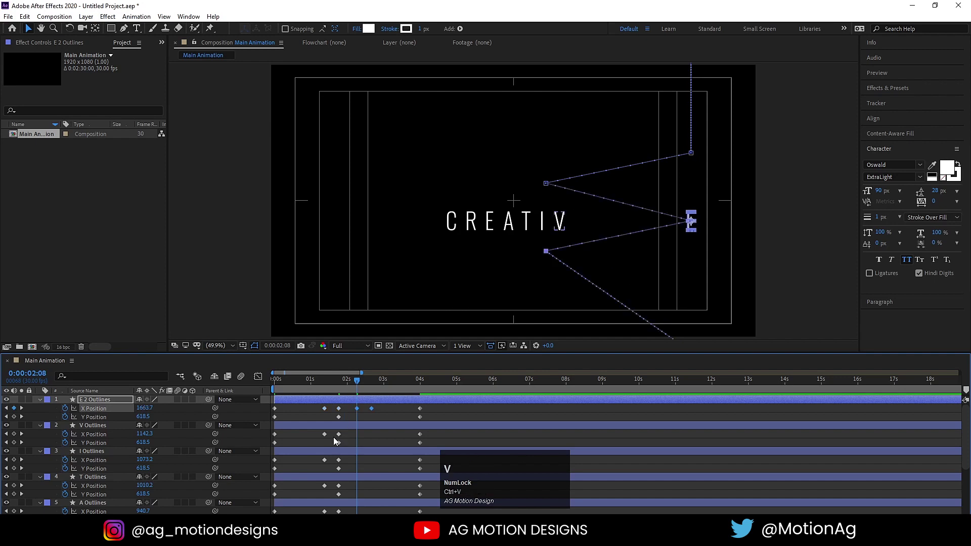
left_click(320, 439)
key("ctrl+c")
left_click_drag(318, 462, 329, 469)
key("ctrl+c")
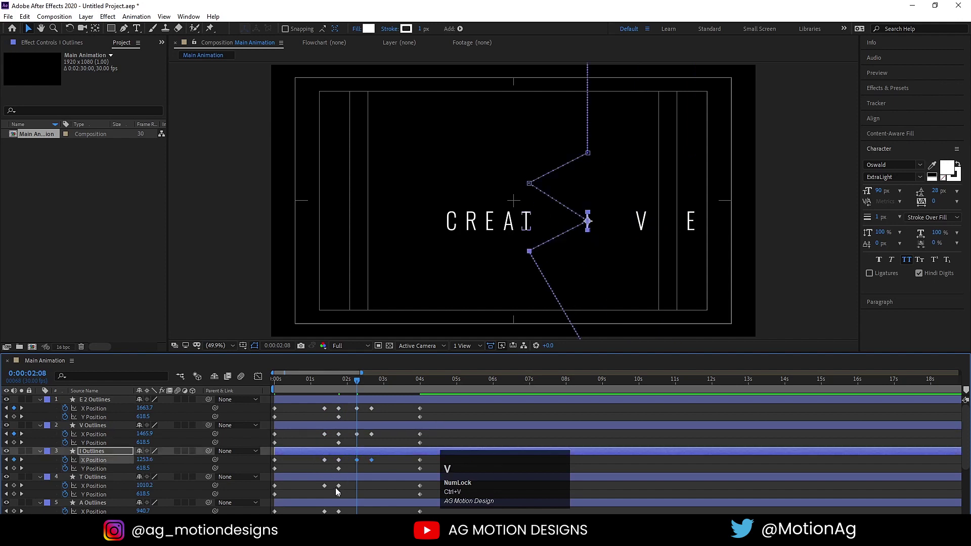
left_click(315, 492)
key("ctrl+c")
scroll("down", 3)
left_click(317, 464)
key("ctrl+c")
left_click(313, 489)
key("ctrl+c")
scroll("down", 3)
left_click(315, 490)
key("ctrl+c")
scroll("down", 3)
left_click(319, 507)
key("ctrl+c")
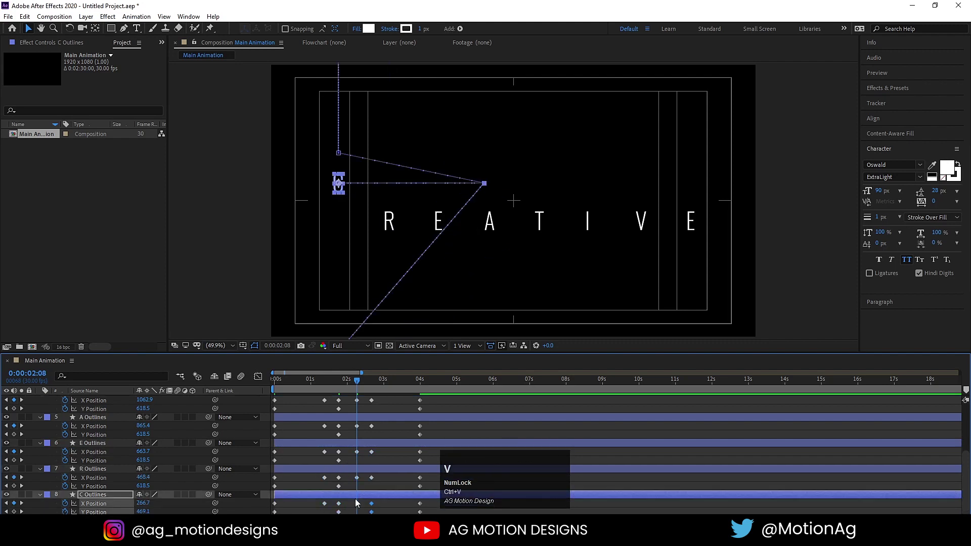
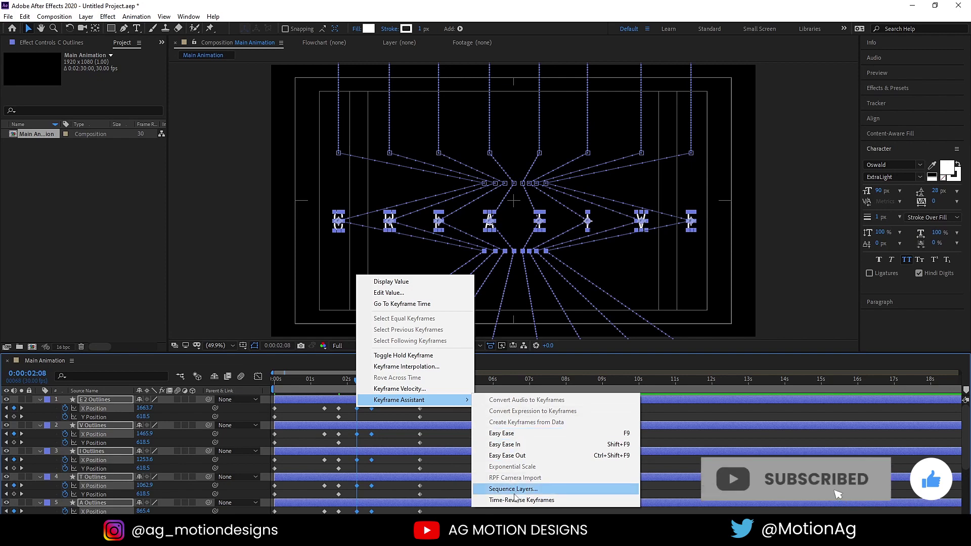
Play back the converge-and-spread motion, then stretch the keyframes to lengthen it
left_click(519, 501)
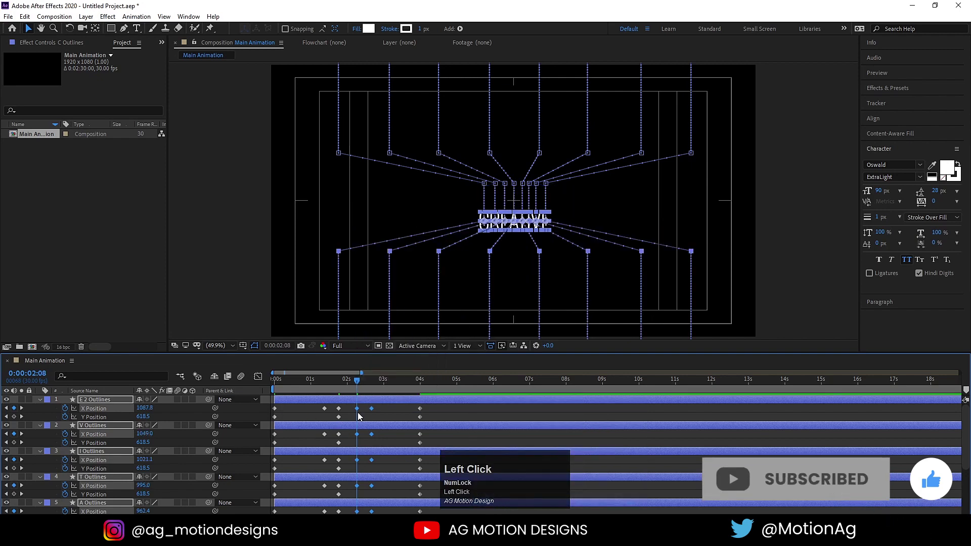
key("space")
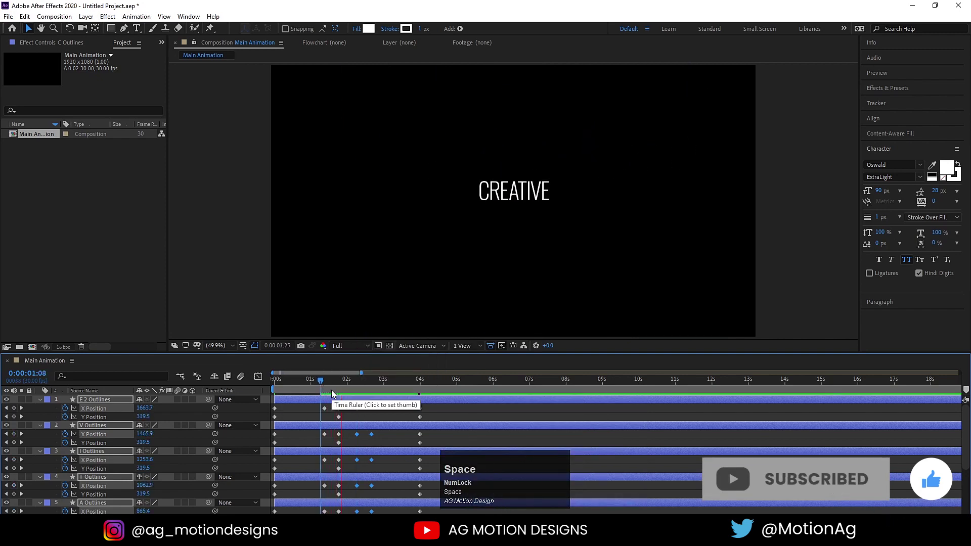
key("space")
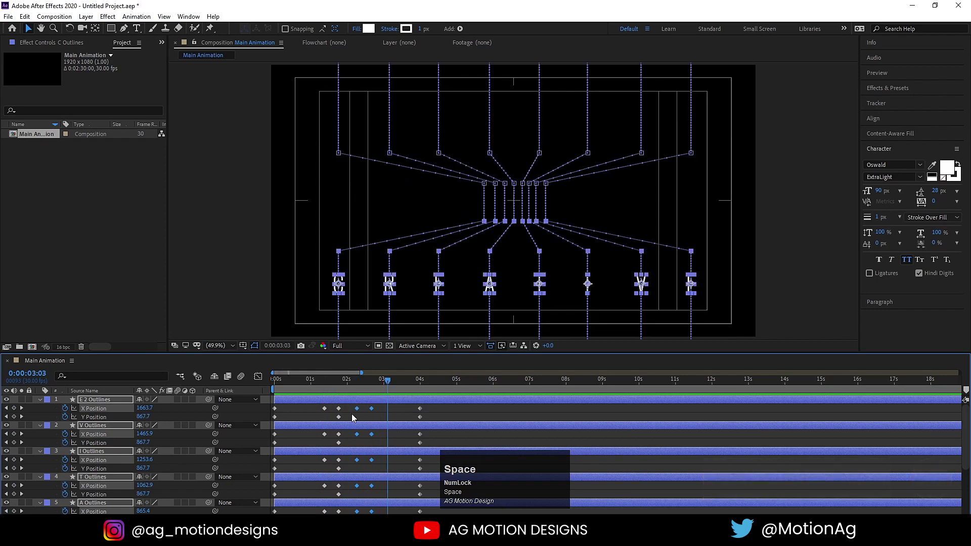
left_click_drag(315, 416, 343, 447)
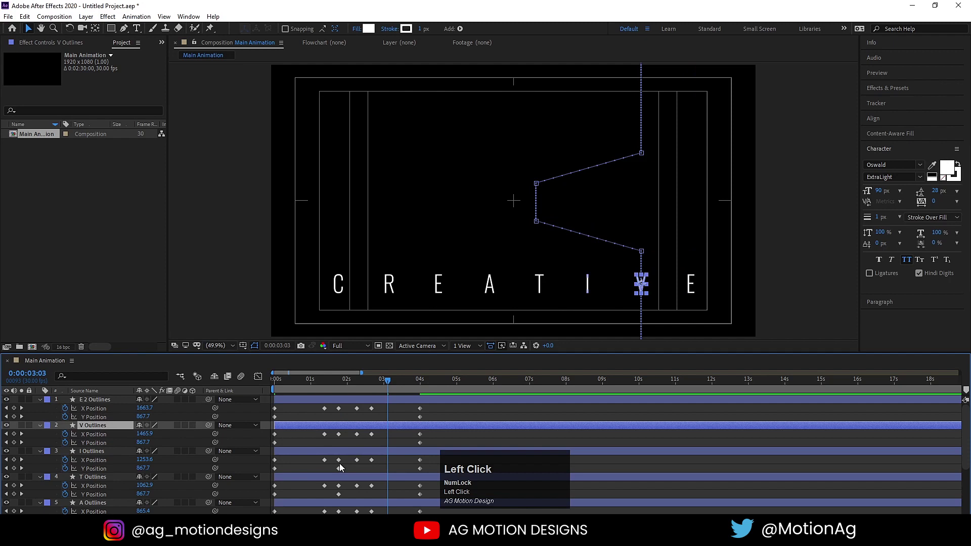
scroll("down", 3)
left_click(342, 471)
scroll("down", 3)
left_click(341, 490)
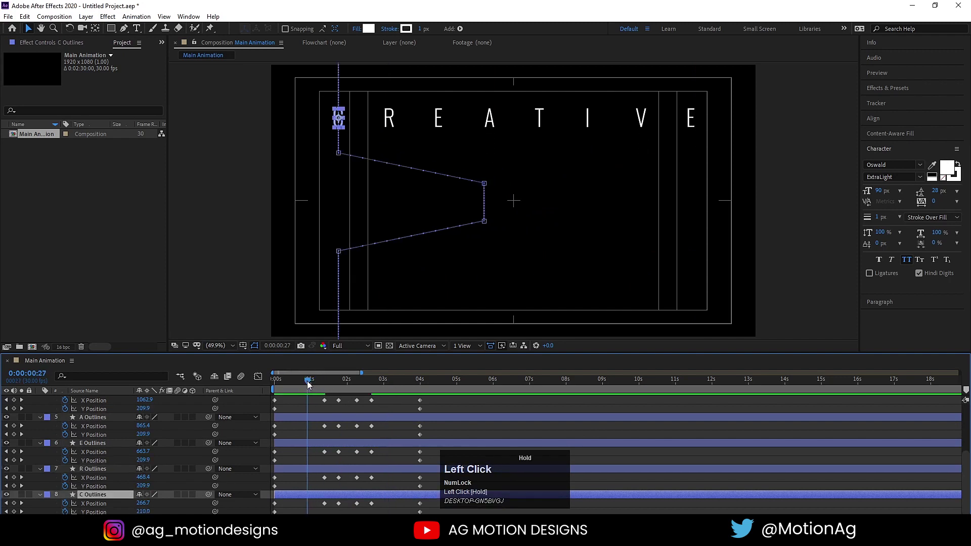
scroll("up", 3)
left_click_drag(320, 410, 373, 506)
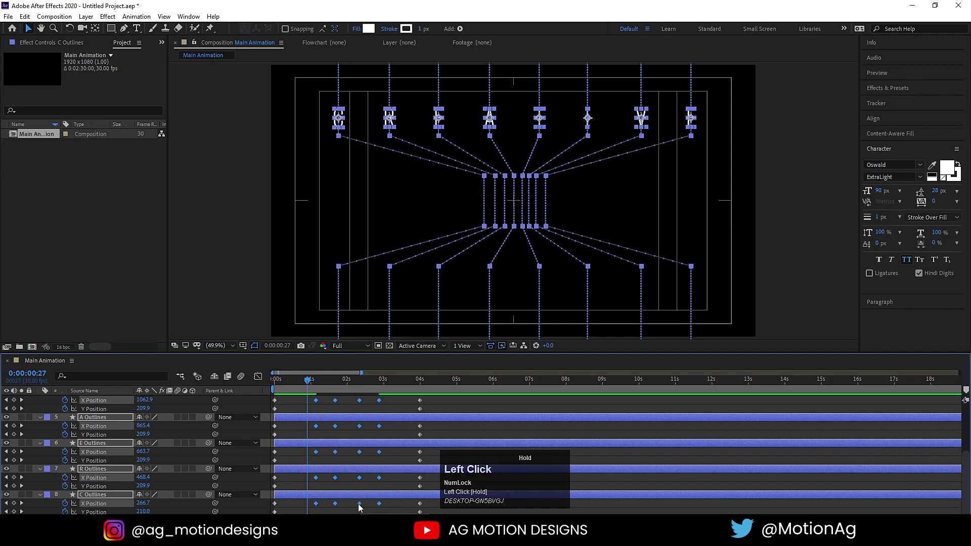
Preview the eased letter motion from the start of the timeline several times
key("space")
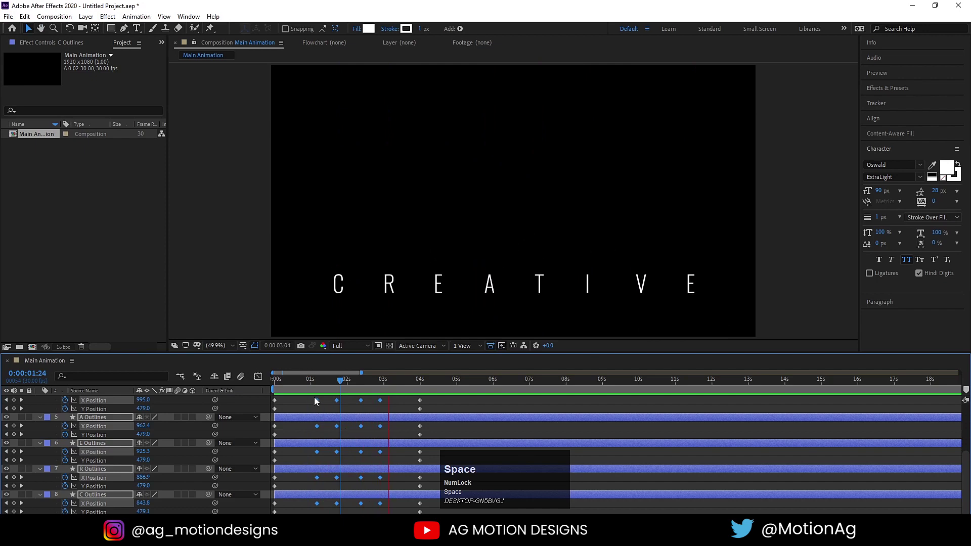
scroll("up", 3)
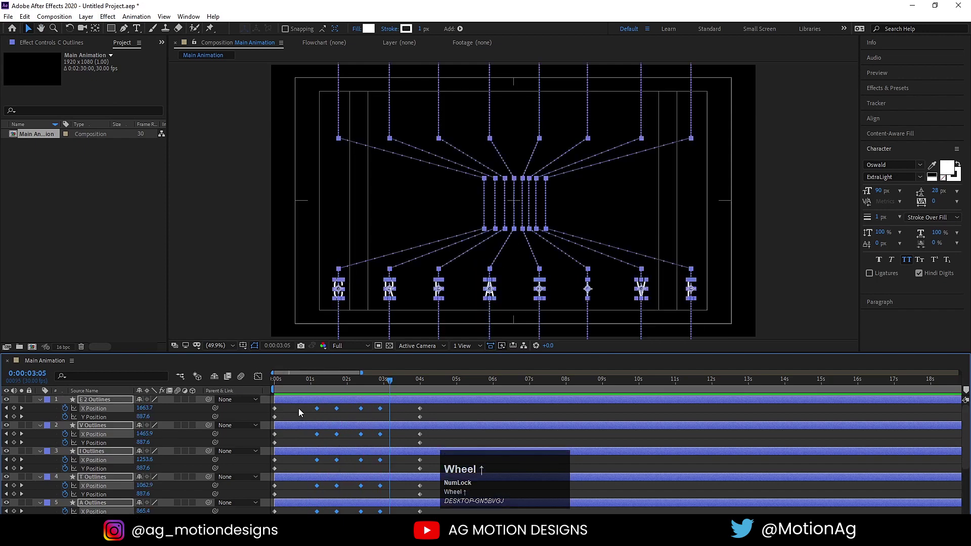
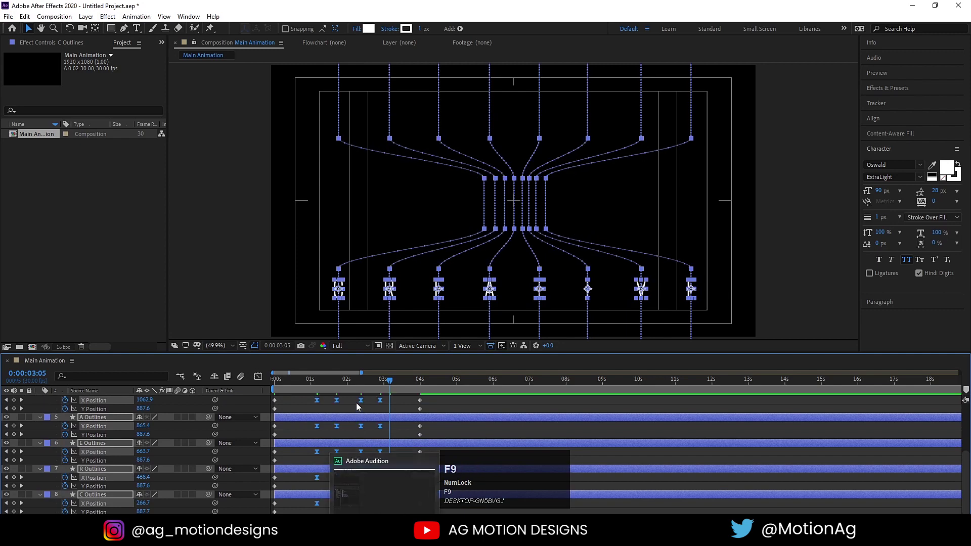
left_click(358, 383)
key("space")
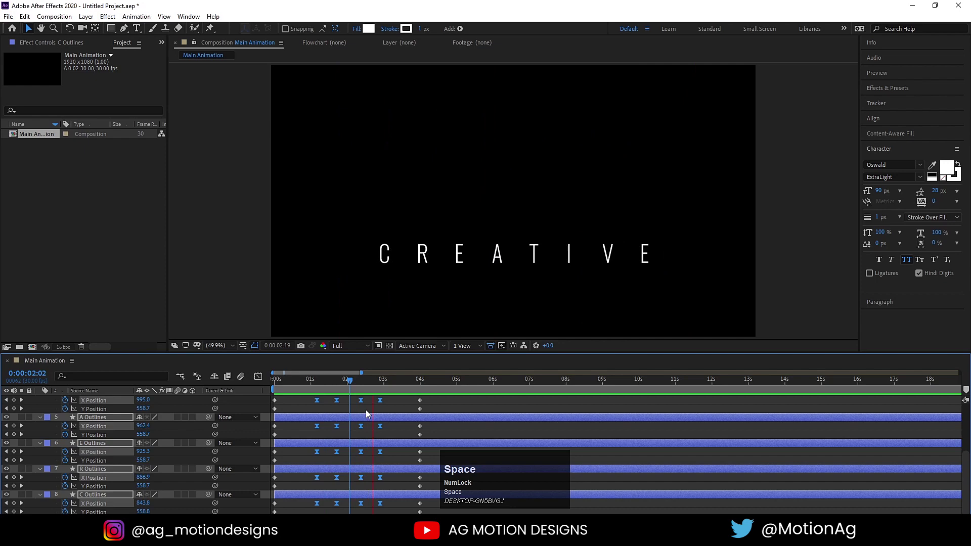
left_click(336, 387)
key("space")
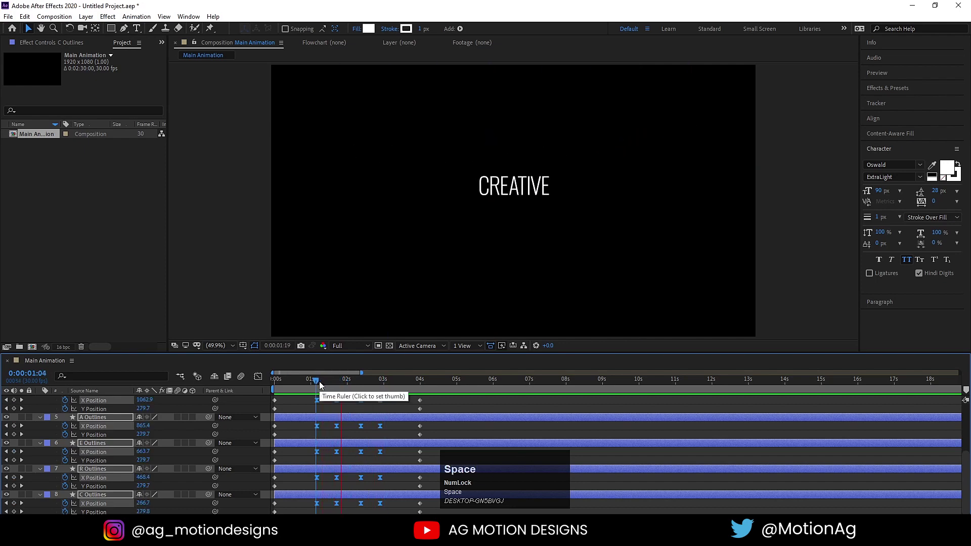
Play back from about one second in, stop, and select the last E letter layer
left_click(323, 386)
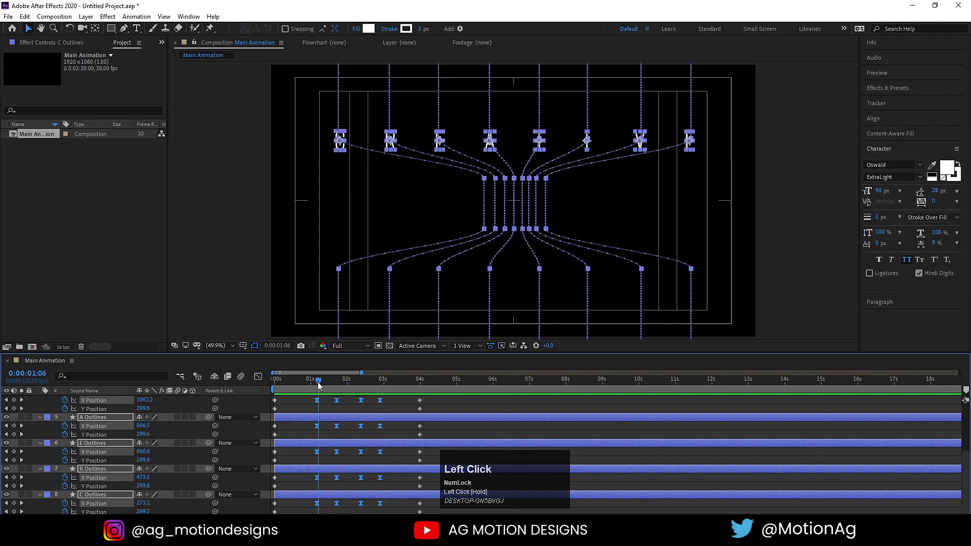
key("j")
left_click(324, 404)
scroll("up", 3)
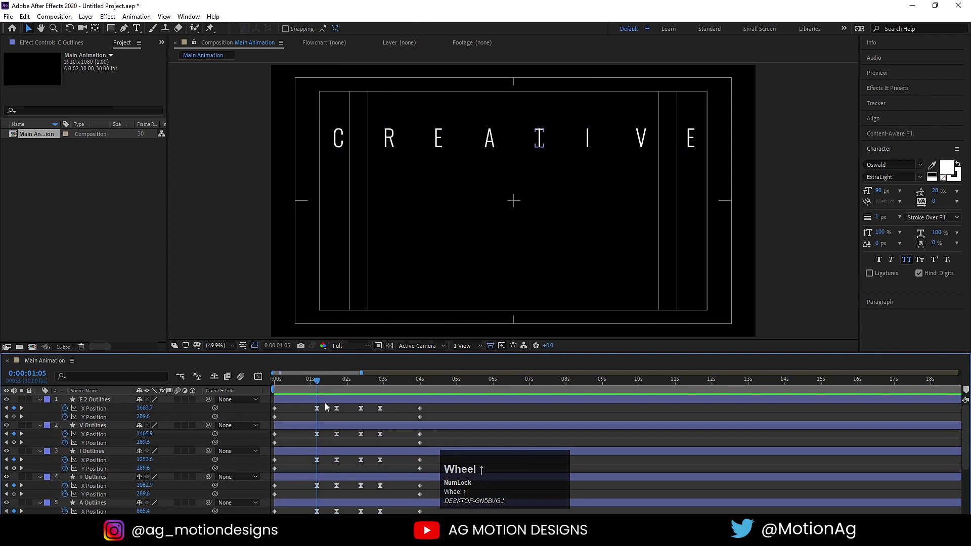
left_click(319, 404)
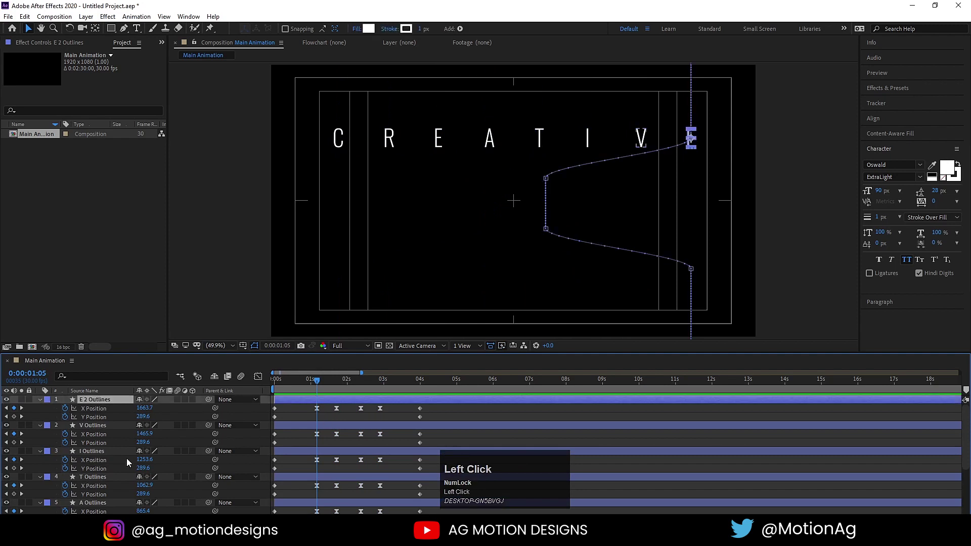
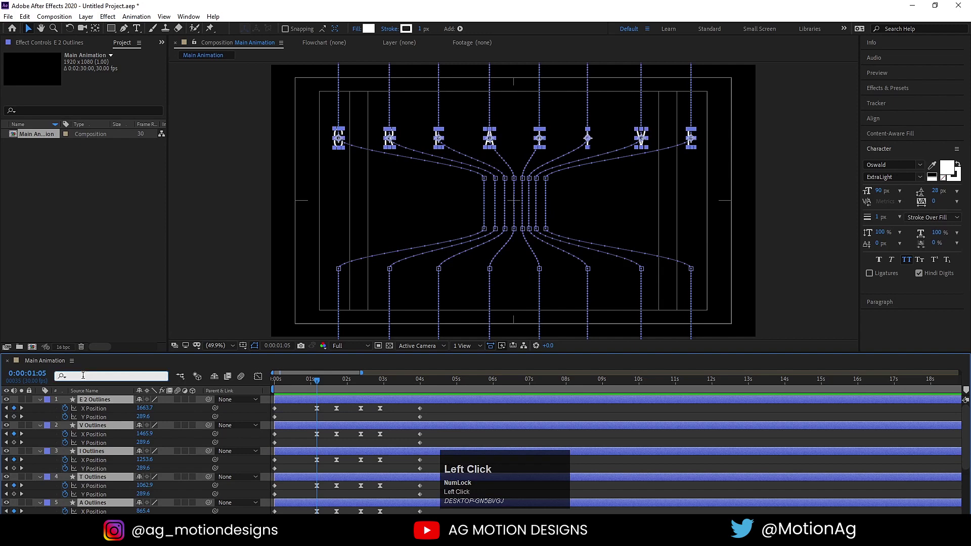
Filter the timeline properties with a 'stroke' search to expose Stroke Width
key("s")
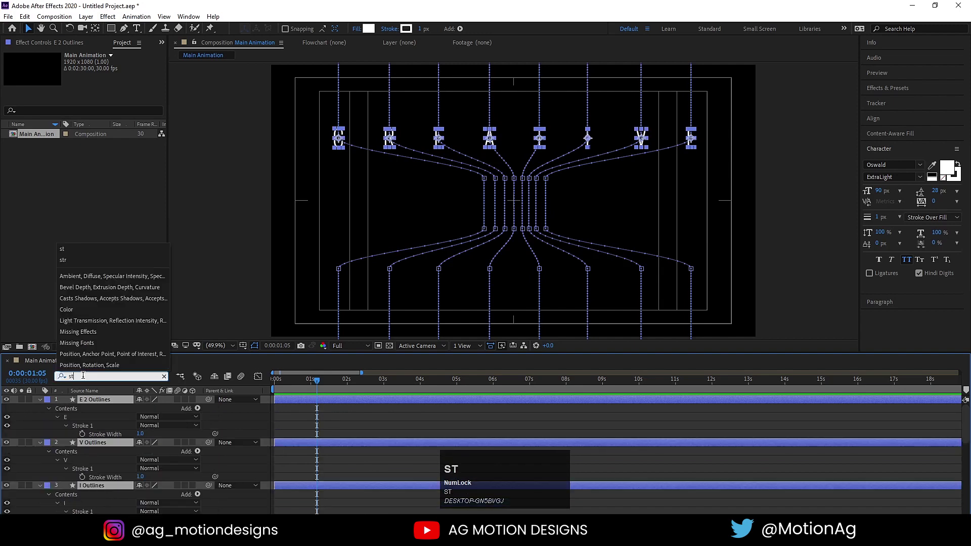
type("st")
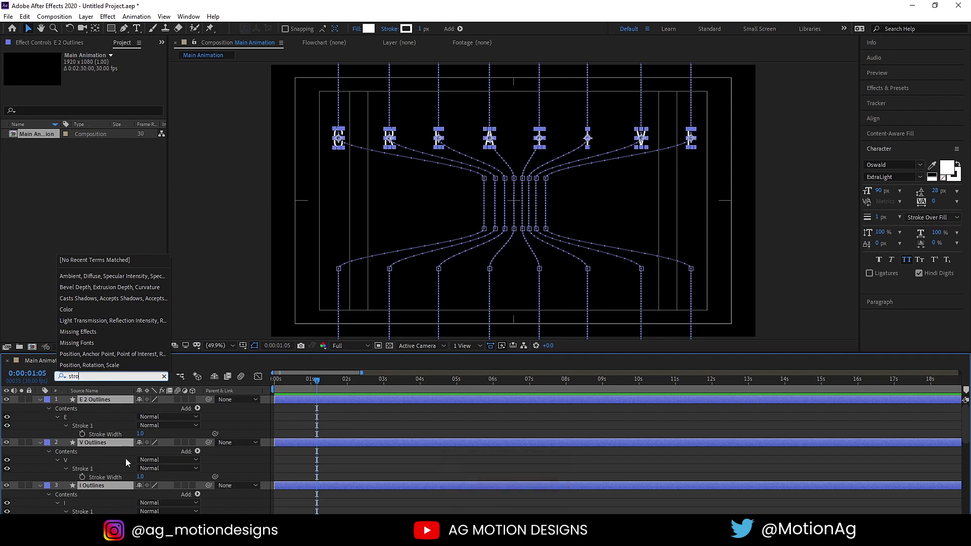
left_click(159, 434)
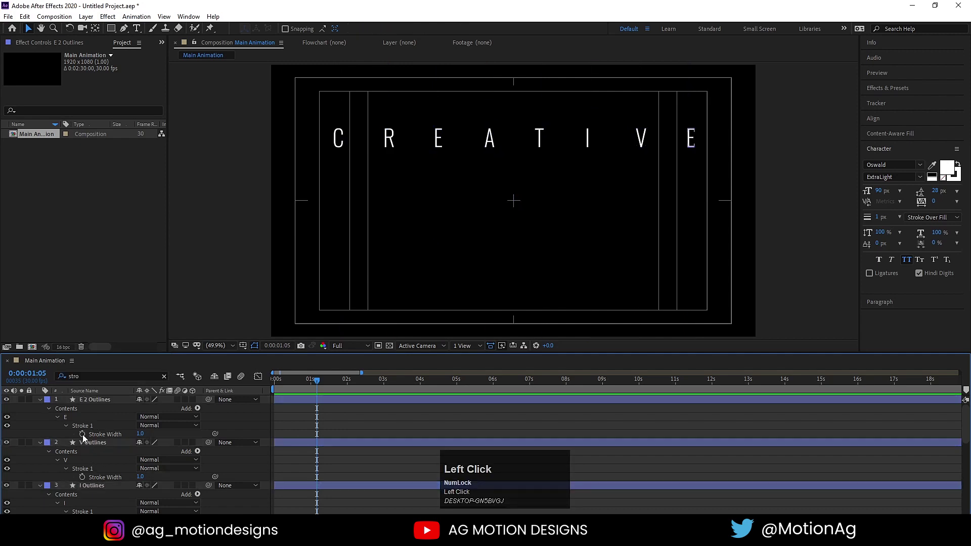
Add a Stroke Width keyframe of 1.0 near 1:05 on every letter layer, then clear the search
left_click(85, 435)
scroll("down", 3)
left_click(85, 472)
scroll("down", 3)
left_click(87, 506)
scroll("down", 3)
left_click(84, 442)
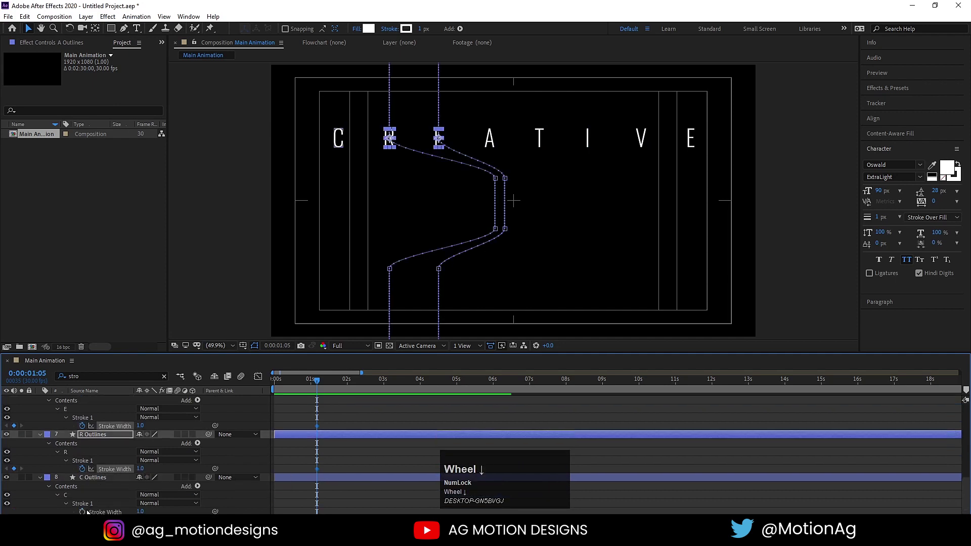
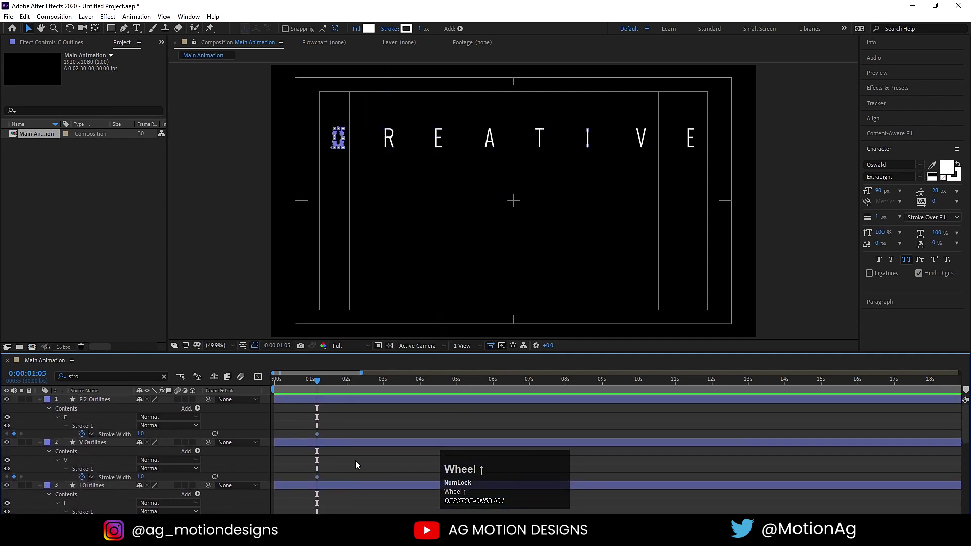
left_click(347, 430)
Show keyframed properties and set all letters' Stroke Width to 0 at the first keyframe
key("u")
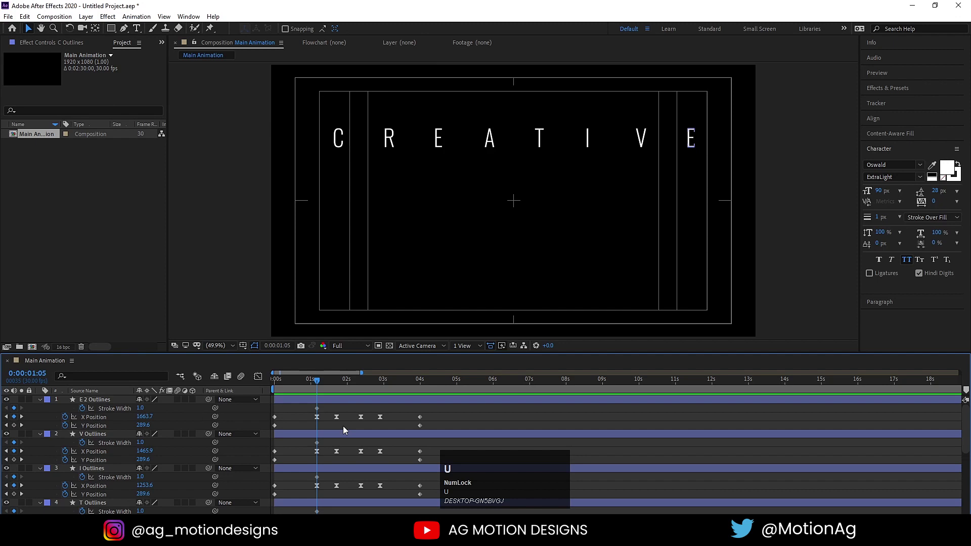
key("ctrl+a")
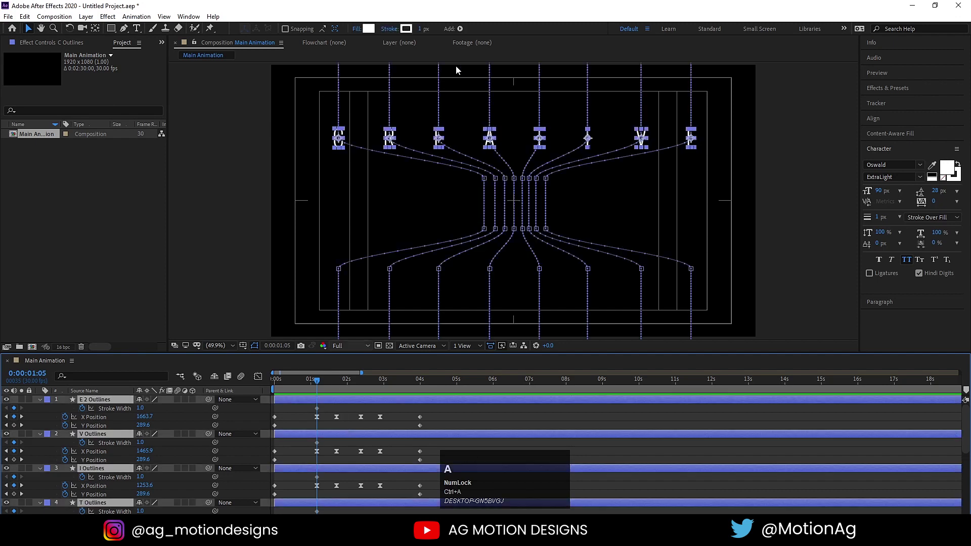
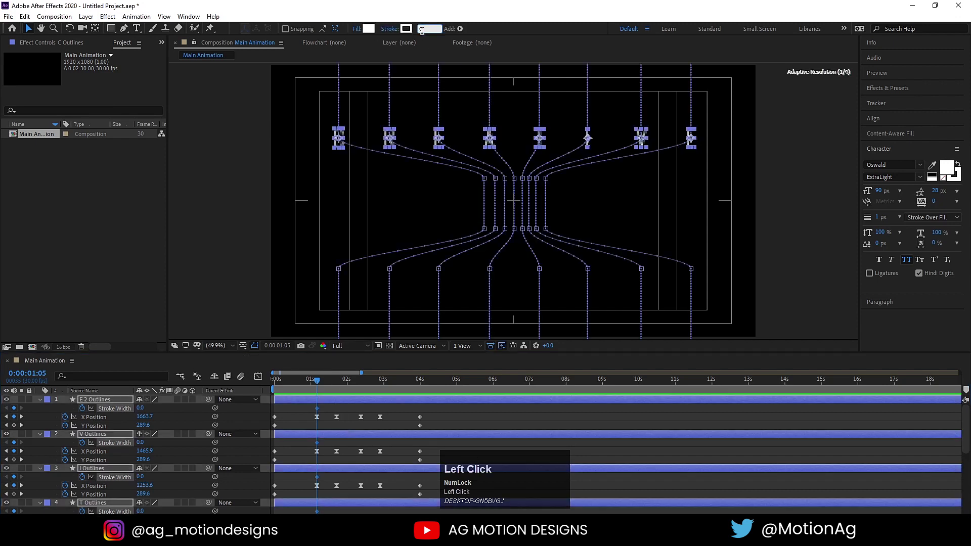
key("Return")
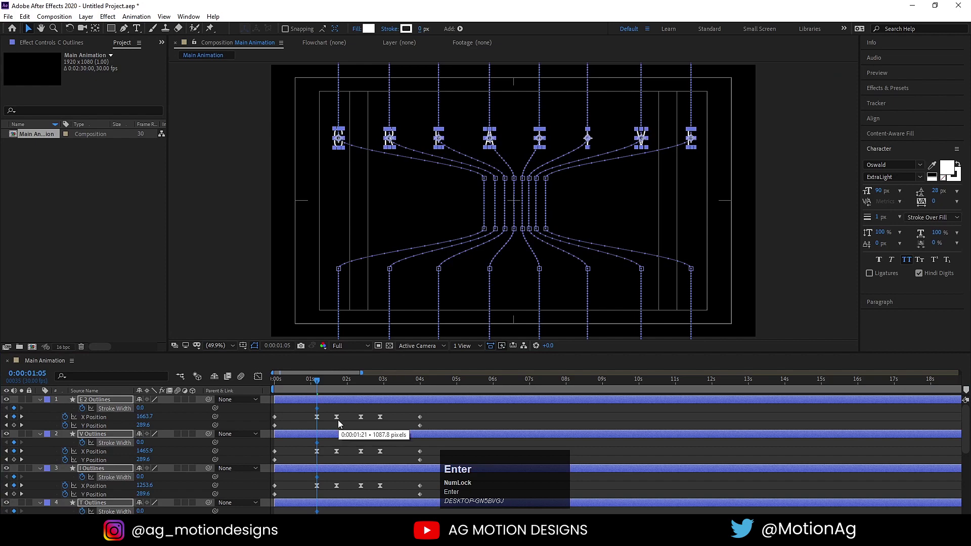
At the converge keyframe near 1:21 set every letter's Stroke Width to 5 and preview
left_click(344, 409)
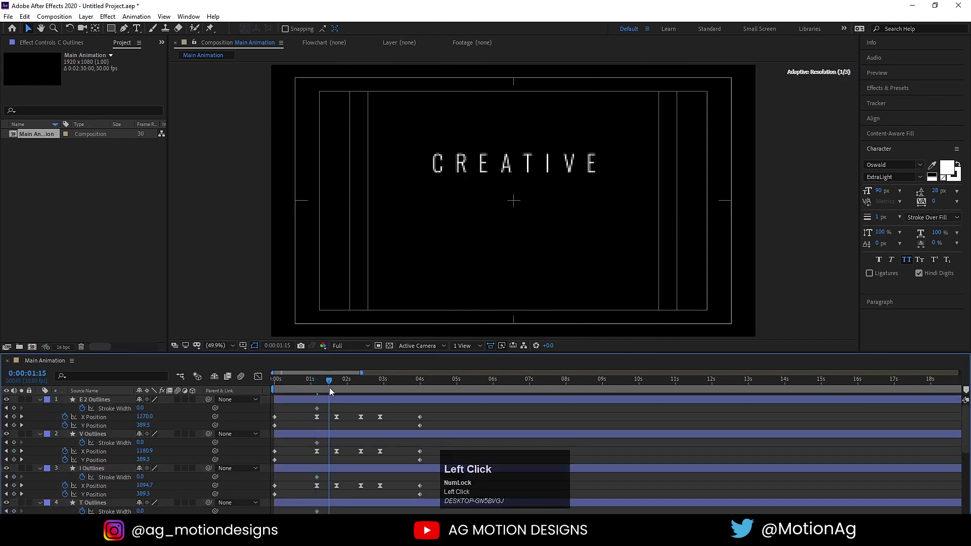
key("k")
left_click(342, 401)
scroll("down", 3)
key("ctrl+a")
scroll("up", 3)
left_click(426, 32)
key("Return")
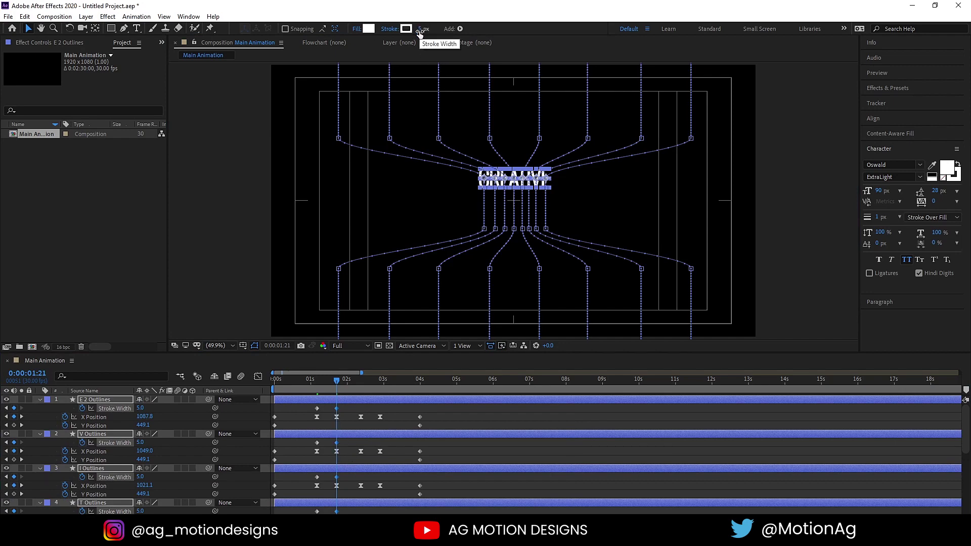
left_click(356, 409)
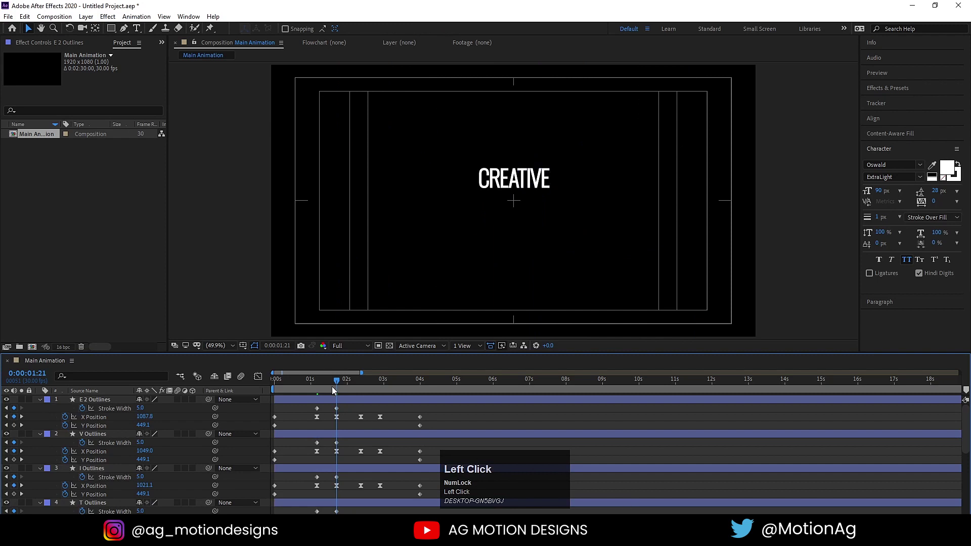
key("space")
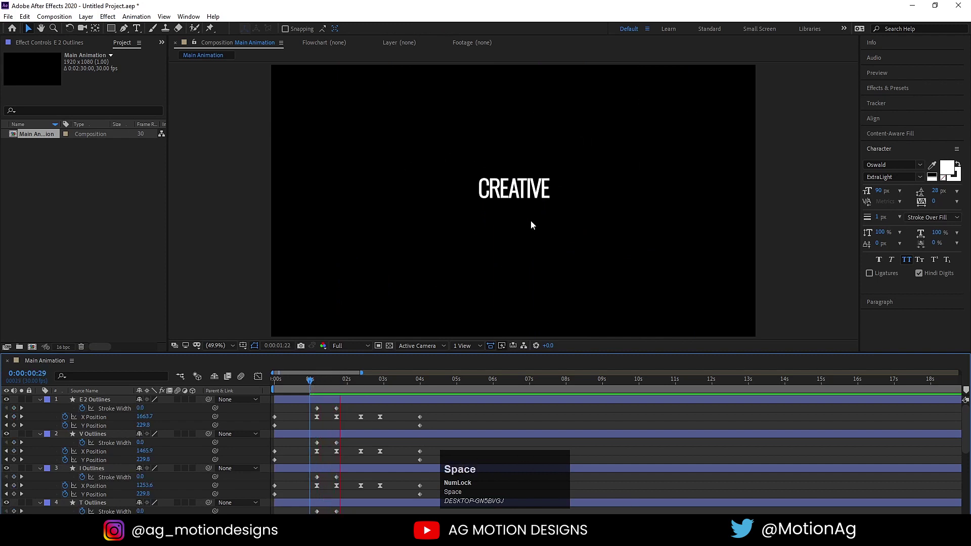
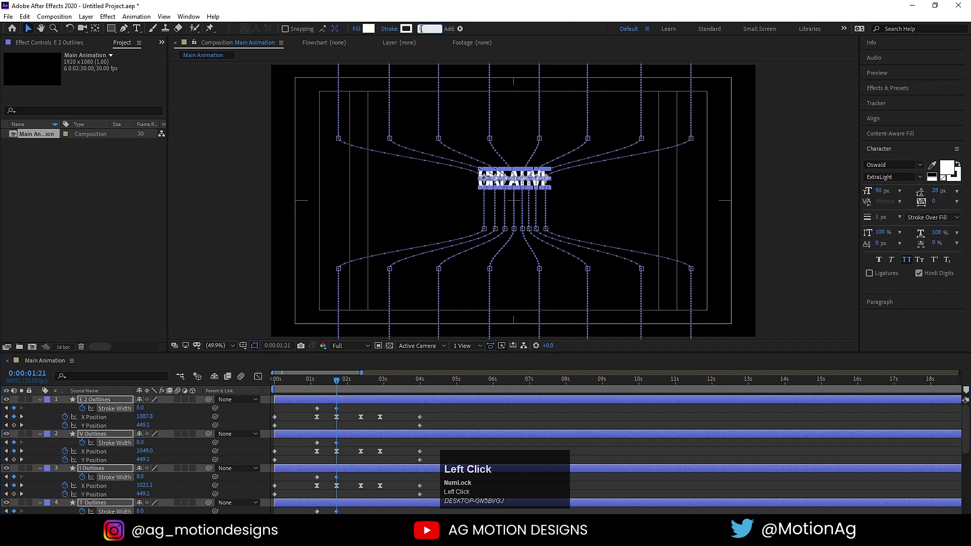
Raise the converge Stroke Width of all letters to 7 and preview the thickening outlines
key("Return")
left_click(371, 412)
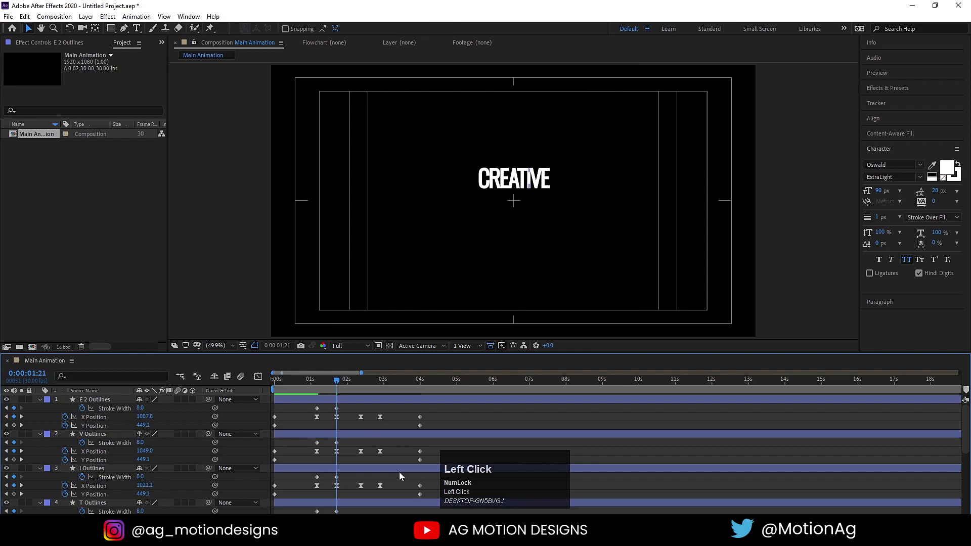
key("ctrl+a")
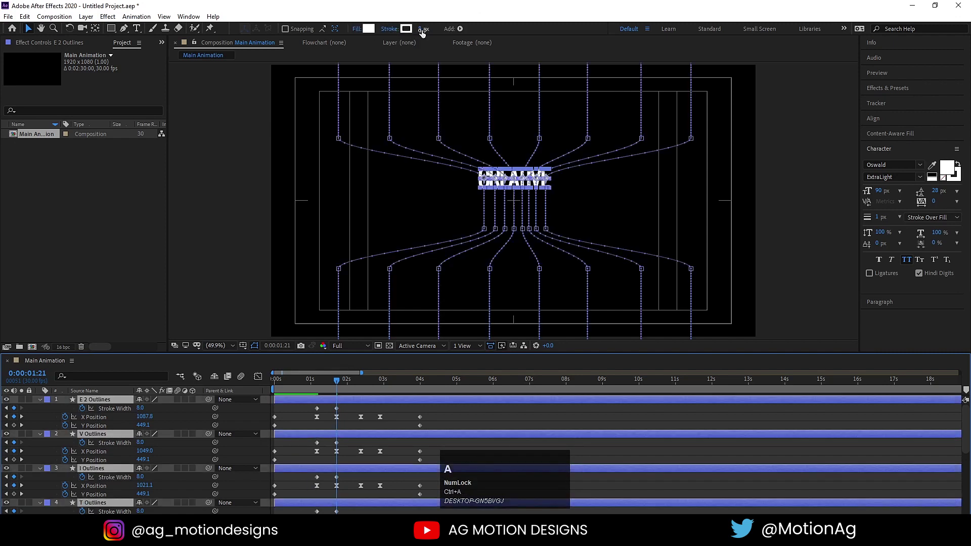
left_click(425, 33)
key("Return")
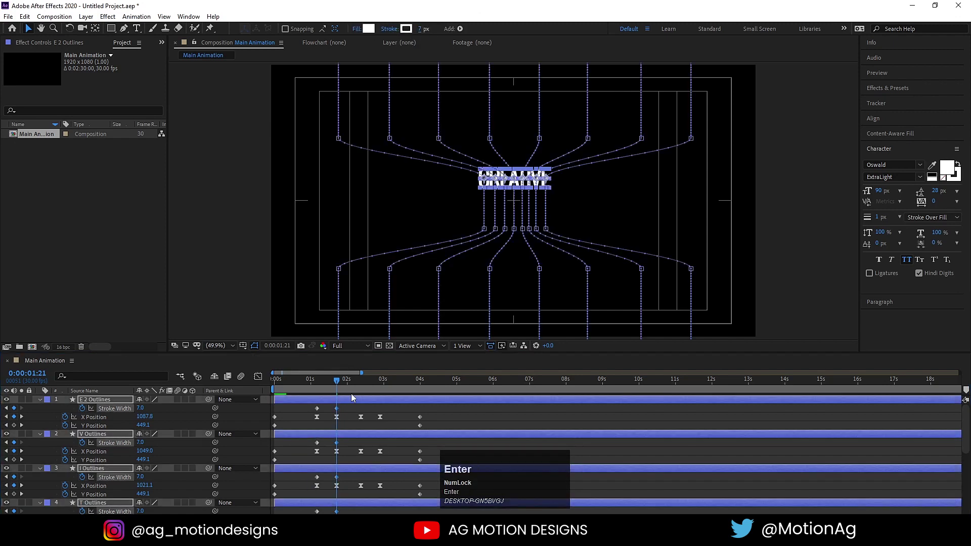
left_click(322, 387)
key("space")
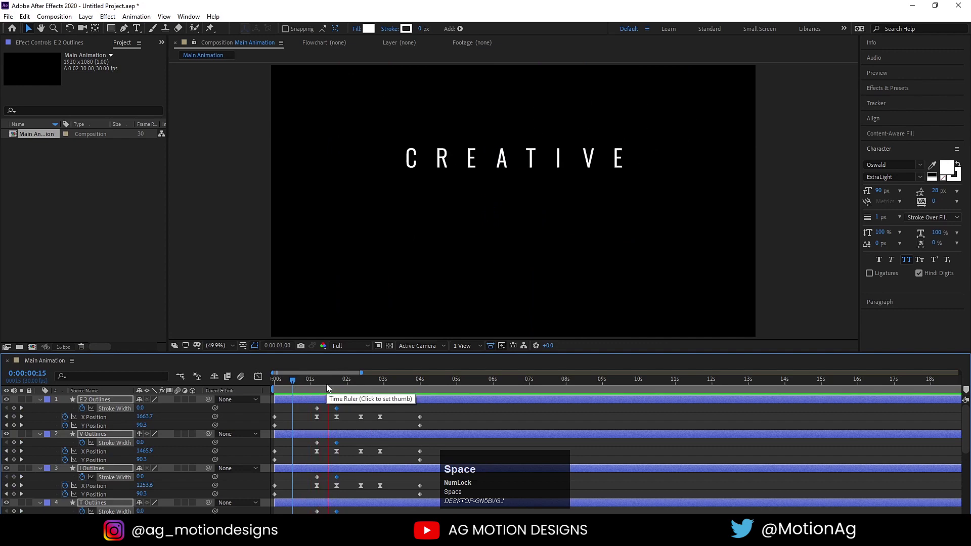
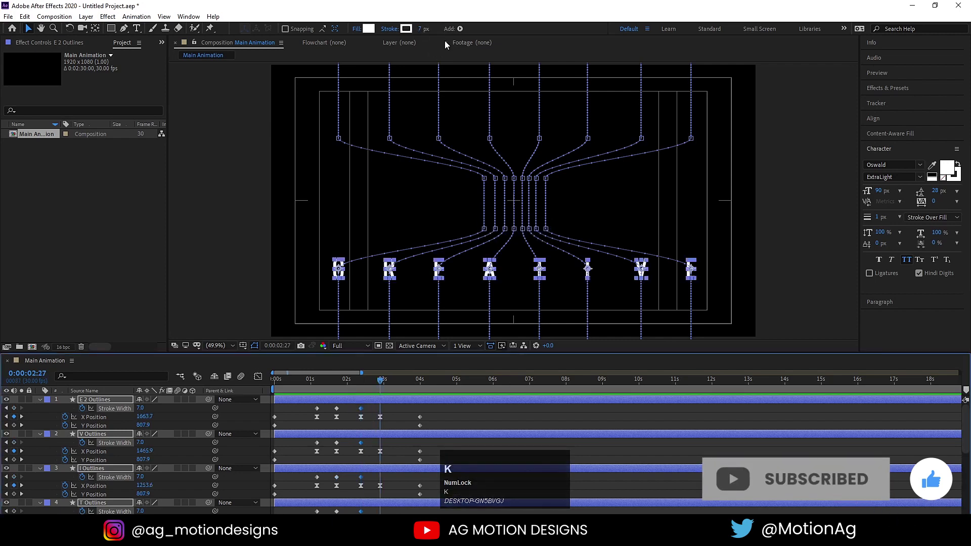
Confirm the stroke value, scrub the timeline and preview the stroke animation
left_click(424, 34)
key("Return")
left_click_drag(327, 389, 368, 400)
key("space")
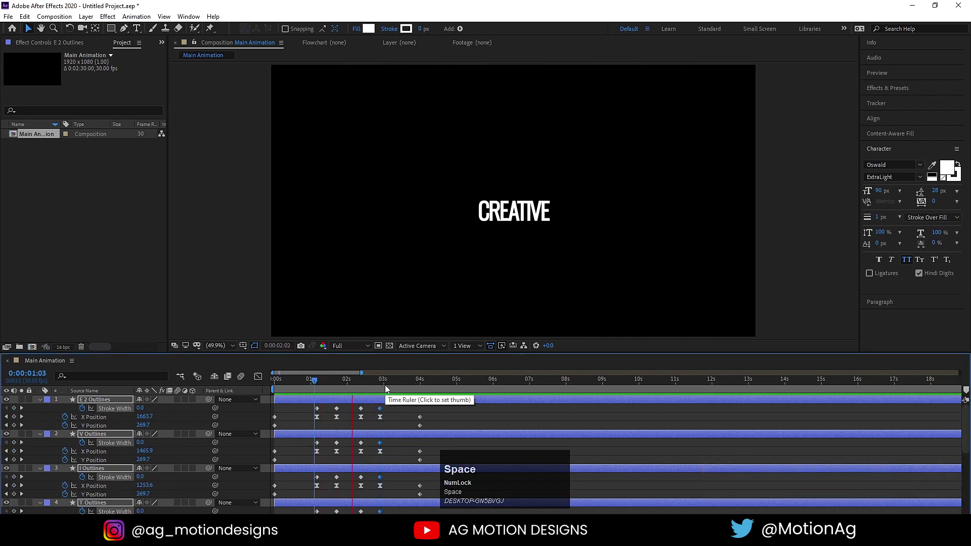
key("space")
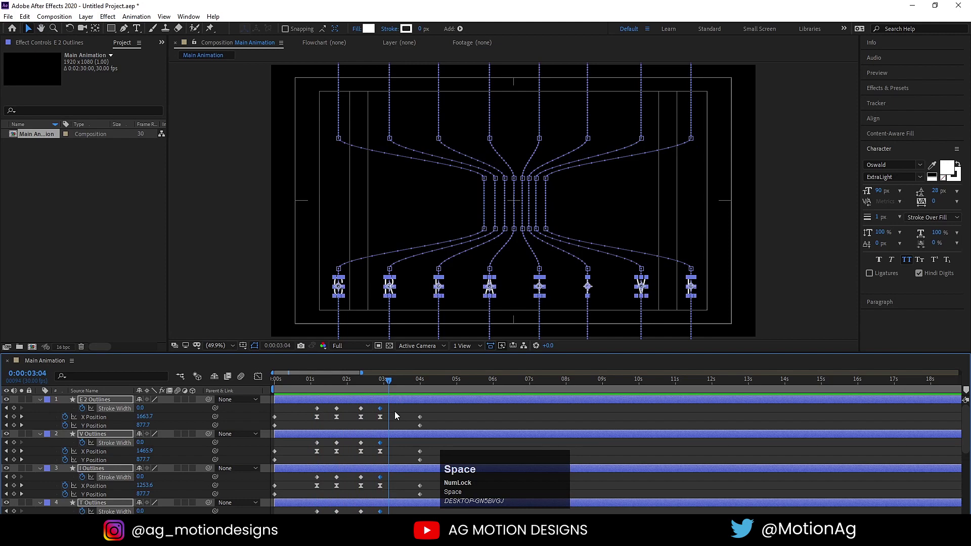
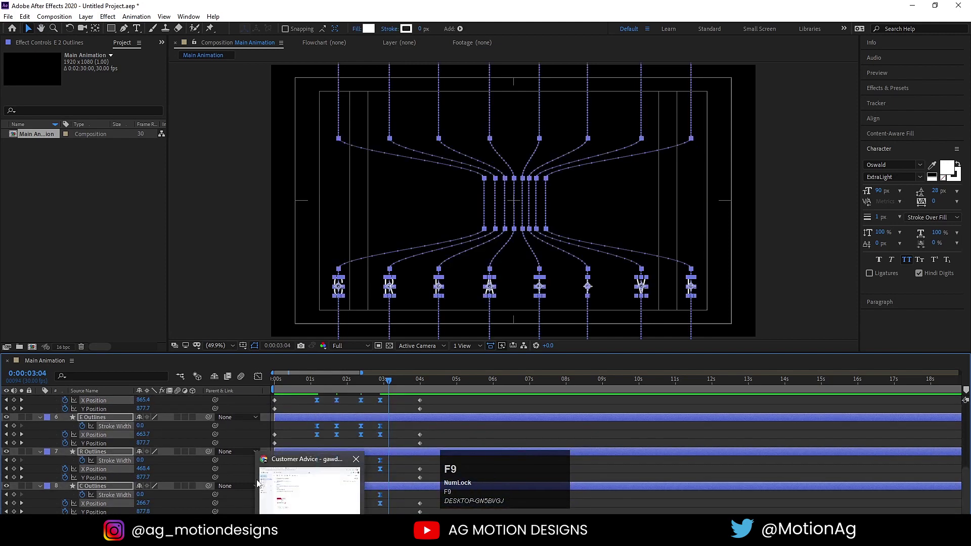
Easy-ease the selected keyframes and display their speed curves in the Graph Editor
key("F9")
left_click_drag(253, 379, 396, 473)
key("=")
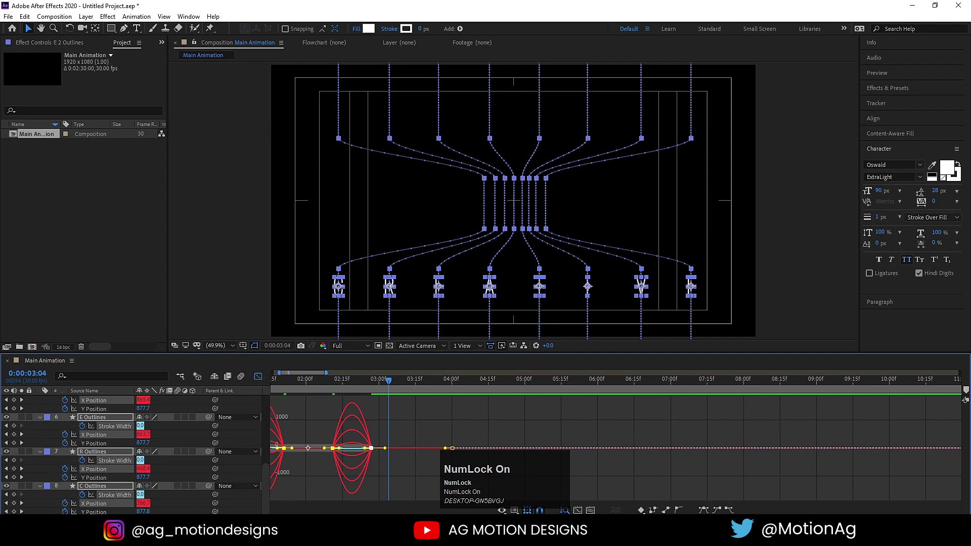
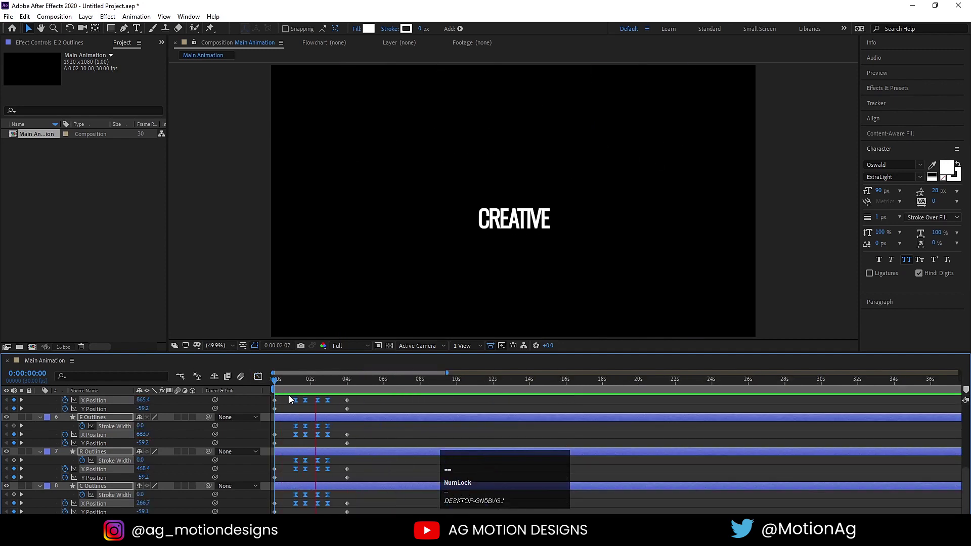
Return to the start of the composition and preview the full animation
type("--")
key("space")
left_click(295, 384)
key("space")
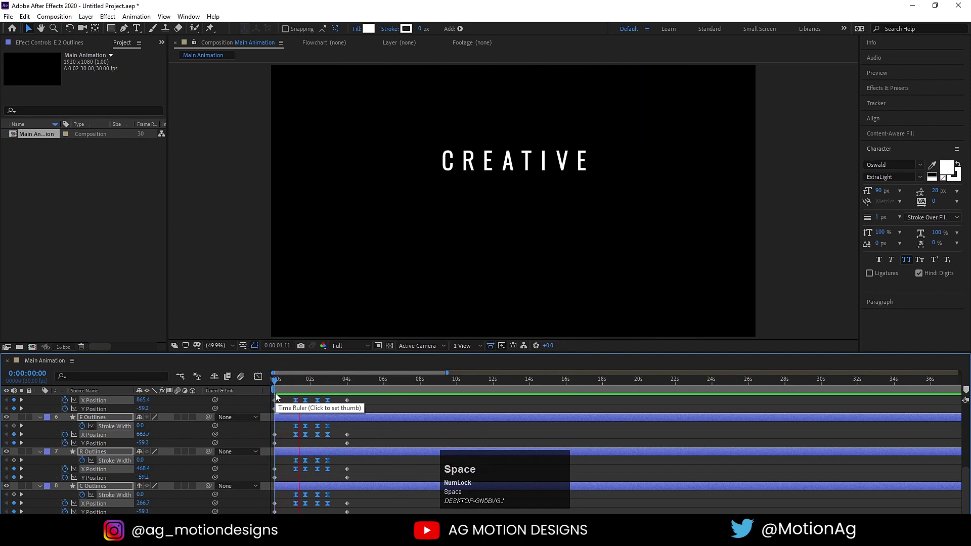
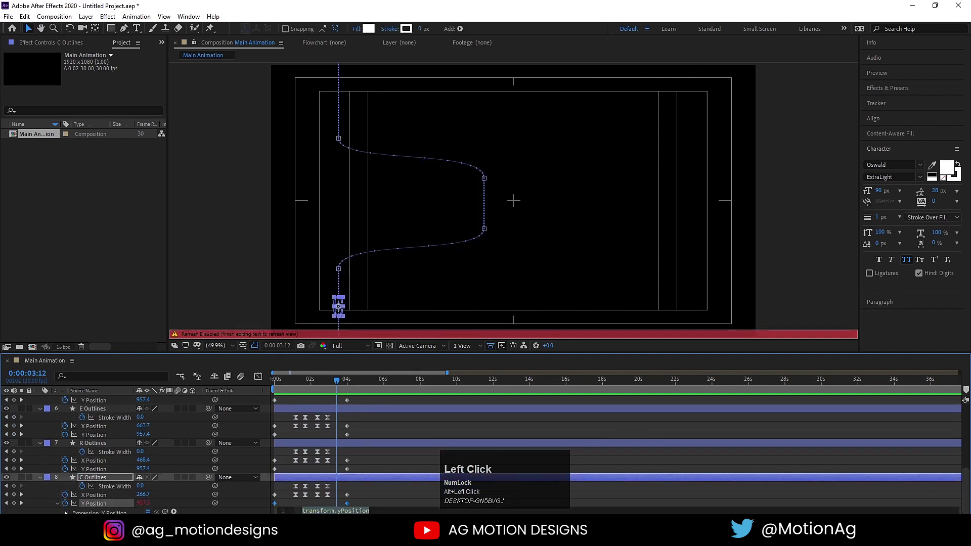
Give the C letter's Y Position a loopOut() expression and copy it
key("l")
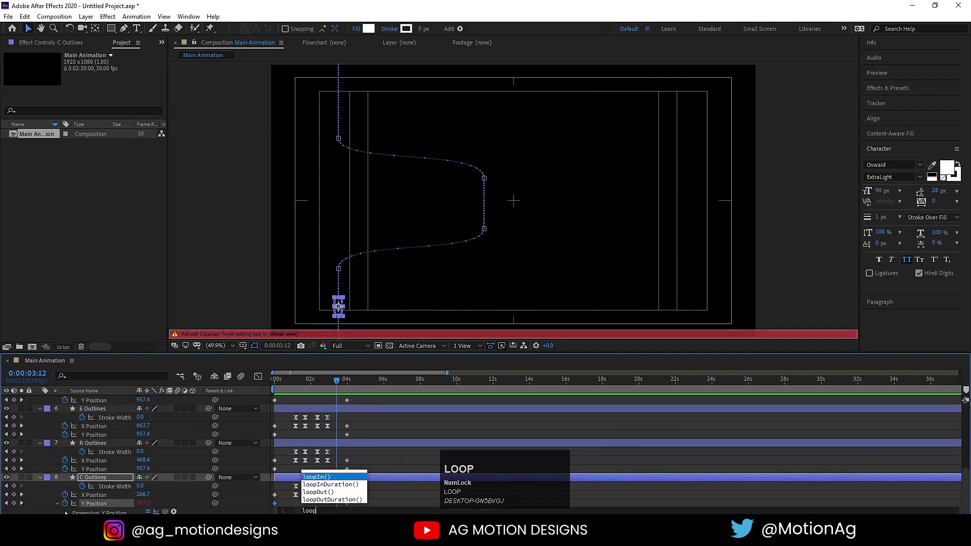
key("Down")
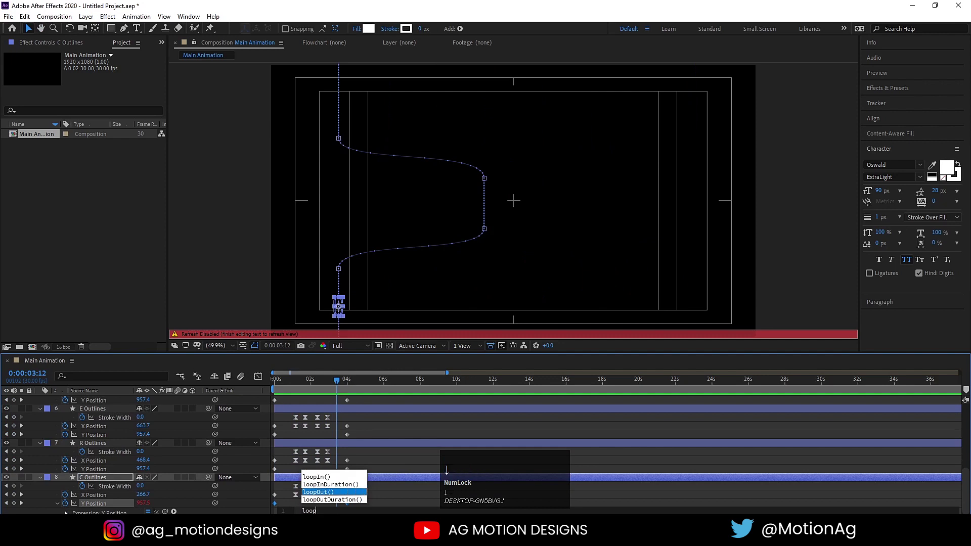
key("Return")
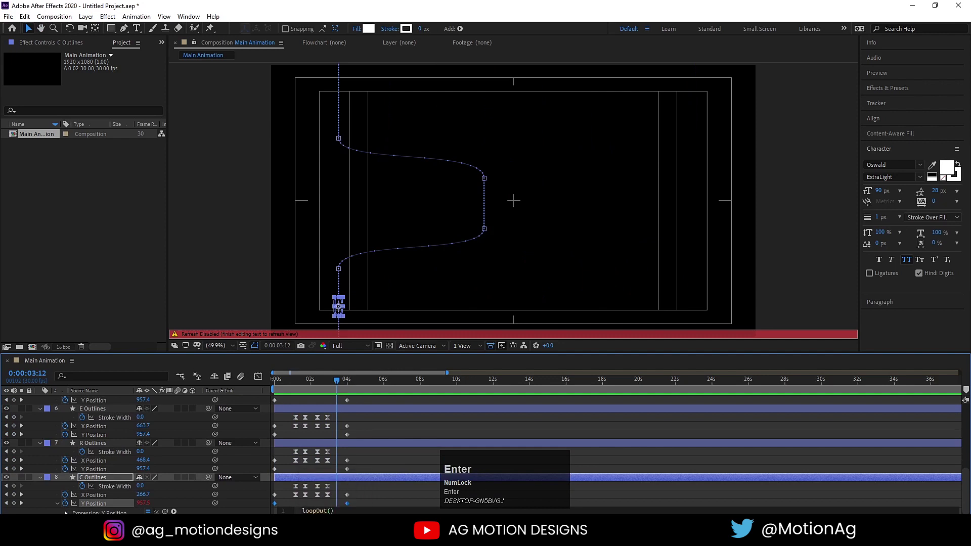
key("ctrl+a")
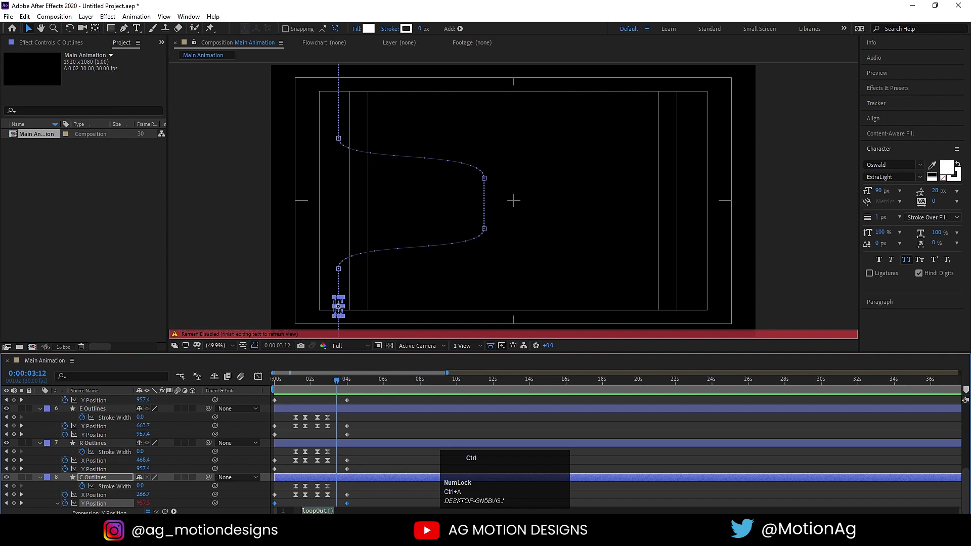
key("ctrl+c")
left_click(292, 499)
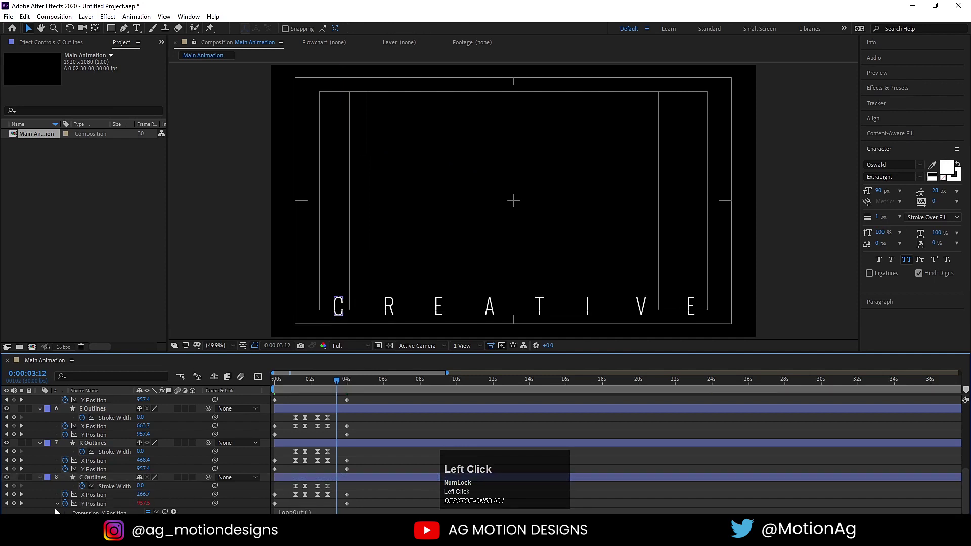
Paste loopOut() onto the stroke width and X/Y positions of the C, R and E layers
left_click(69, 496)
key("ctrl+v")
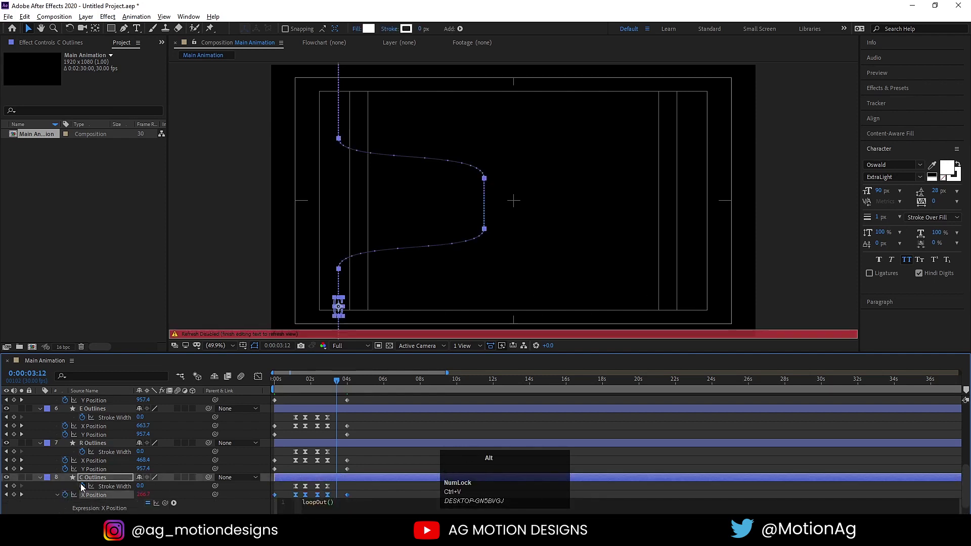
left_click(86, 487)
key("ctrl+v")
left_click(67, 470)
key("ctrl+v")
left_click(67, 465)
key("ctrl+v")
left_click(84, 459)
key("ctrl+v")
left_click(66, 441)
key("ctrl+v")
left_click(66, 431)
key("ctrl+v")
left_click(84, 421)
key("ctrl+v")
Enlarge the timeline panel to show all the letter layers
left_click(176, 424)
scroll("up", 3)
key("`")
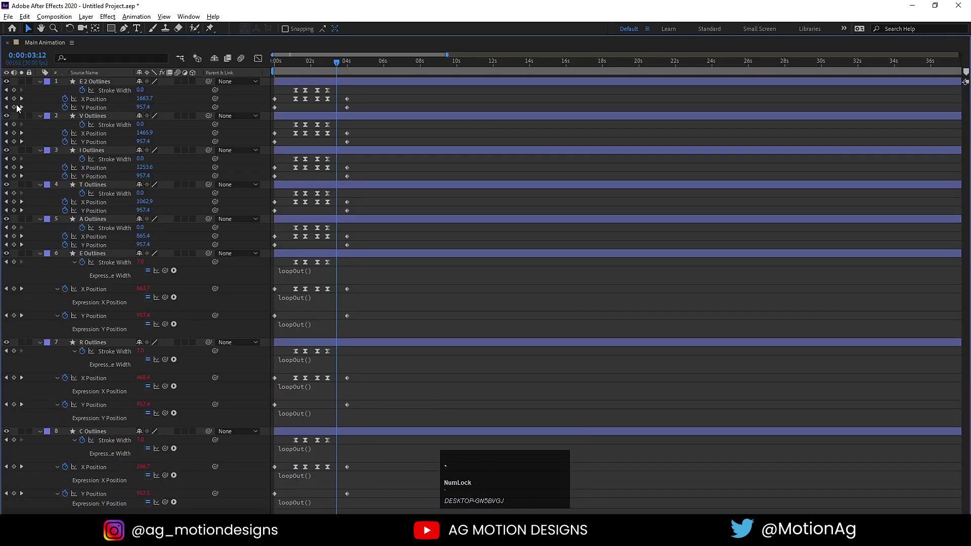
Paste loopOut() onto the A letter's Stroke Width, X and Y Position and restore the panel layout
left_click(68, 249)
key("ctrl+v")
left_click(69, 242)
key("ctrl+v")
left_click(86, 230)
key("ctrl+v")
left_click(342, 195)
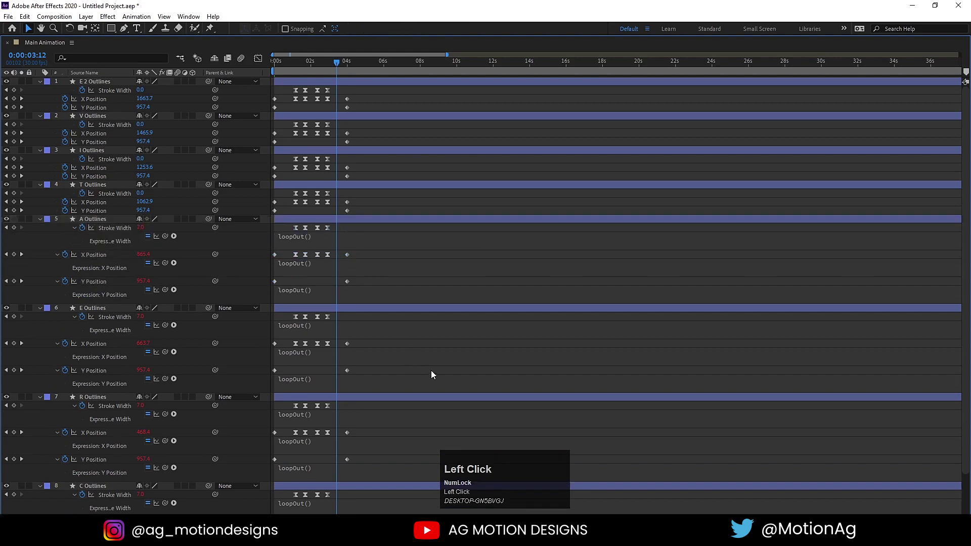
key("`")
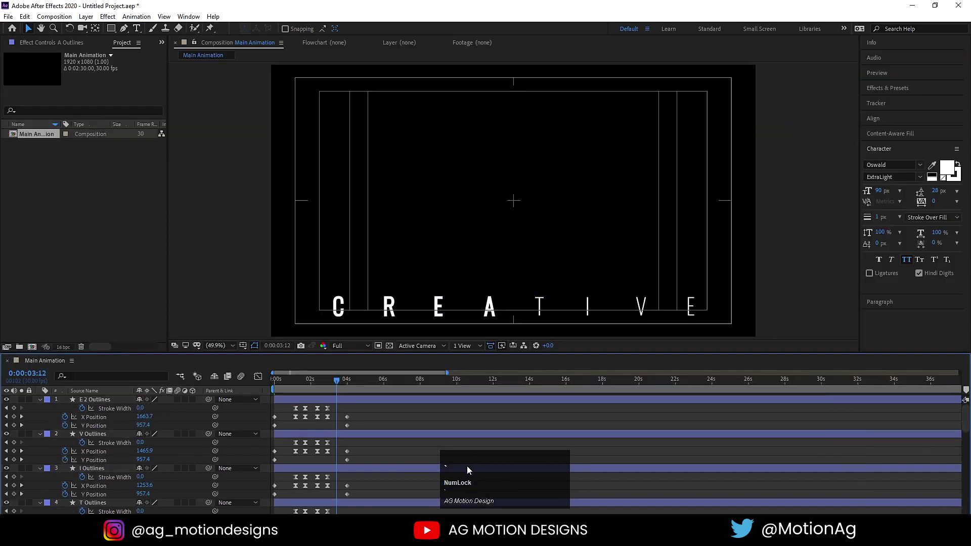
Paste loopOut() onto the stroke width and X/Y positions of the T and I layers
key("`")
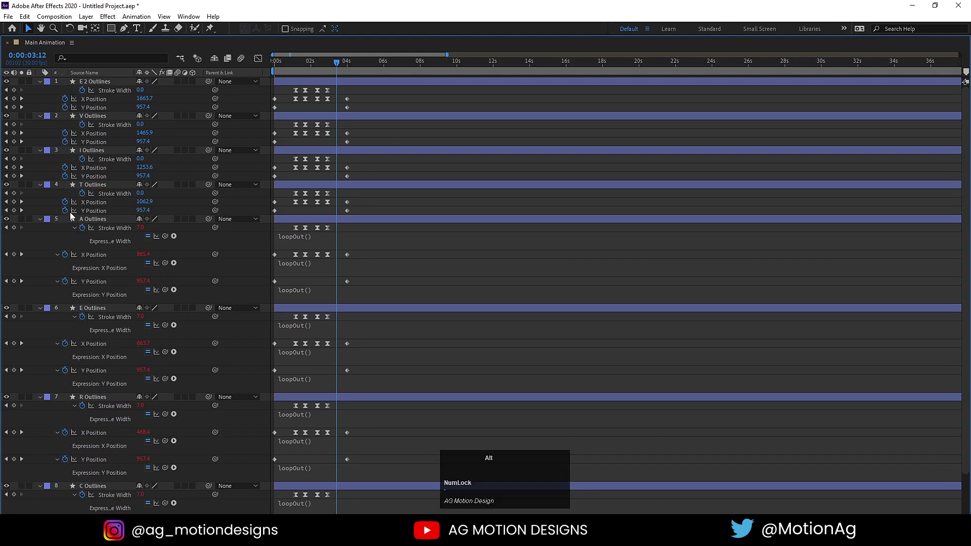
left_click(73, 215)
left_click(72, 214)
key("ctrl+v")
left_click(68, 205)
key("ctrl+v")
left_click(86, 196)
key("v")
left_click(68, 179)
key("ctrl+v")
left_click(68, 173)
key("ctrl+v")
left_click(86, 163)
key("ctrl+v")
Paste loopOut() onto the V and E 2 layers' properties, restore the workspace and preview
left_click(68, 145)
key("ctrl+v")
left_click(68, 135)
key("ctrl+v")
left_click(83, 126)
key("ctrl+v")
left_click(69, 108)
key("ctrl+v")
left_click(70, 102)
key("ctrl+v")
left_click(86, 93)
key("ctrl+v")
left_click(169, 94)
key("`")
key("space")
left_click(296, 389)
Reveal the letter layers and add a starting position keyframe at 0s to each CREATIVE letter
key("u")
type("uu")
scroll("down", 3)
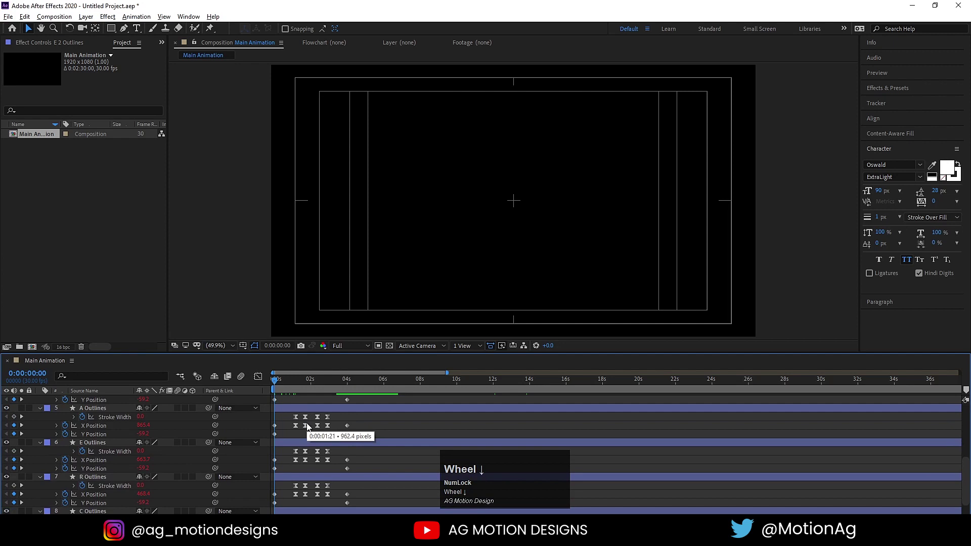
scroll("up", 3)
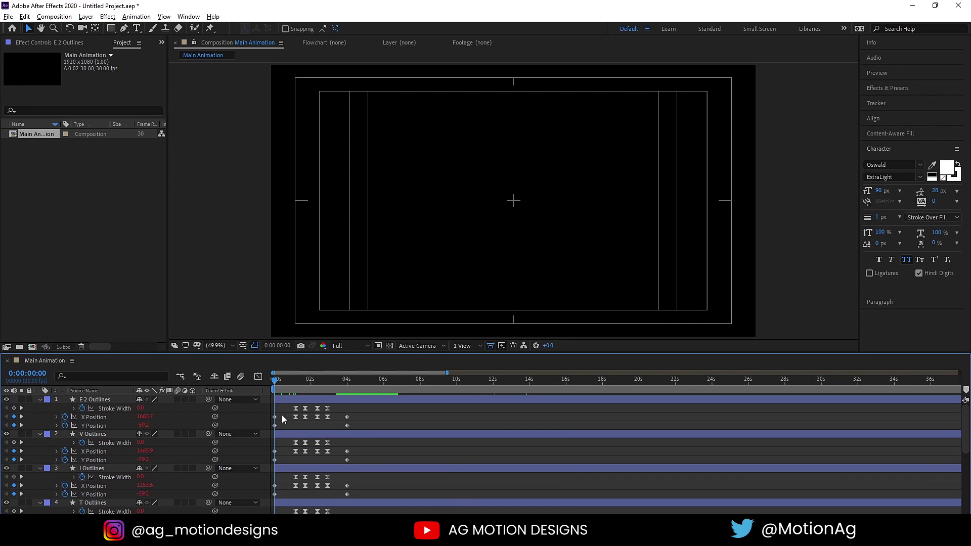
left_click(293, 402)
scroll("down", 3)
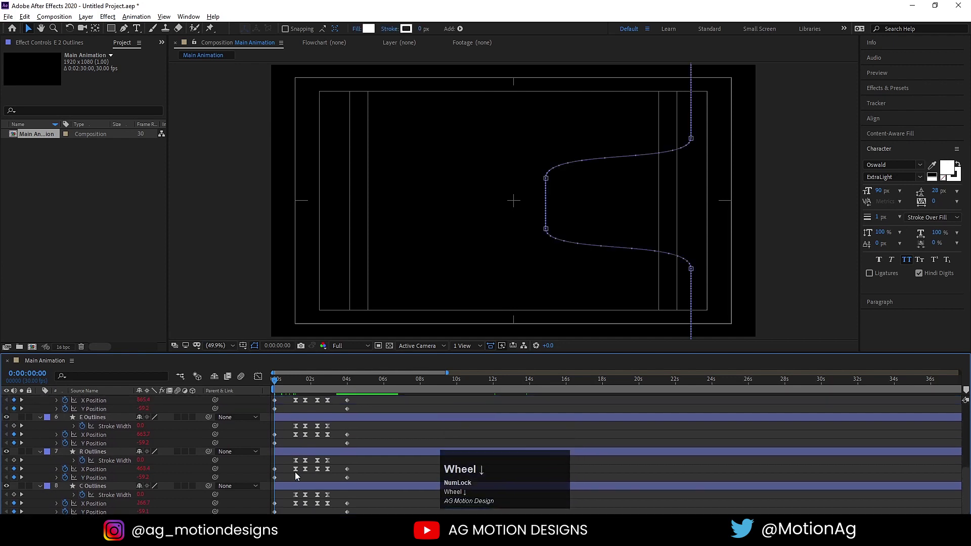
left_click(291, 491)
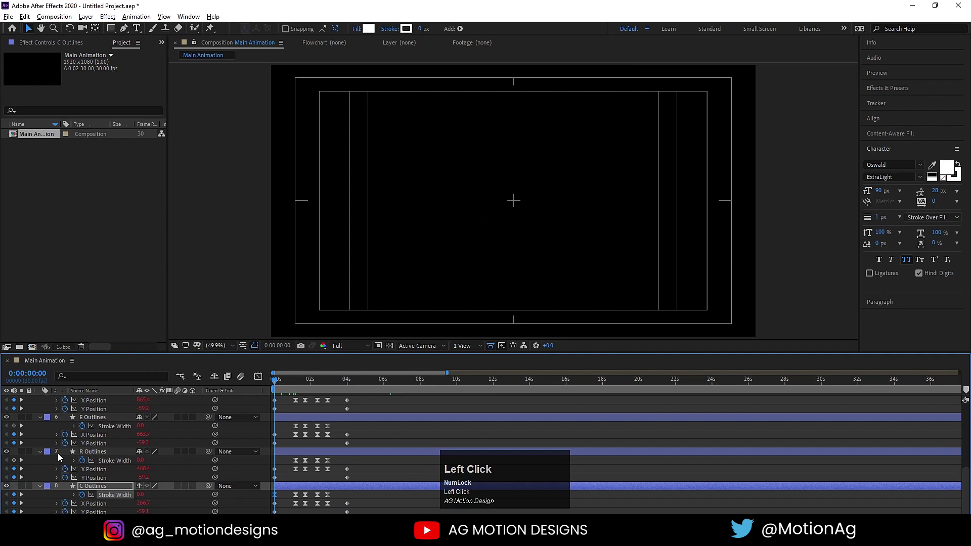
left_click(16, 464)
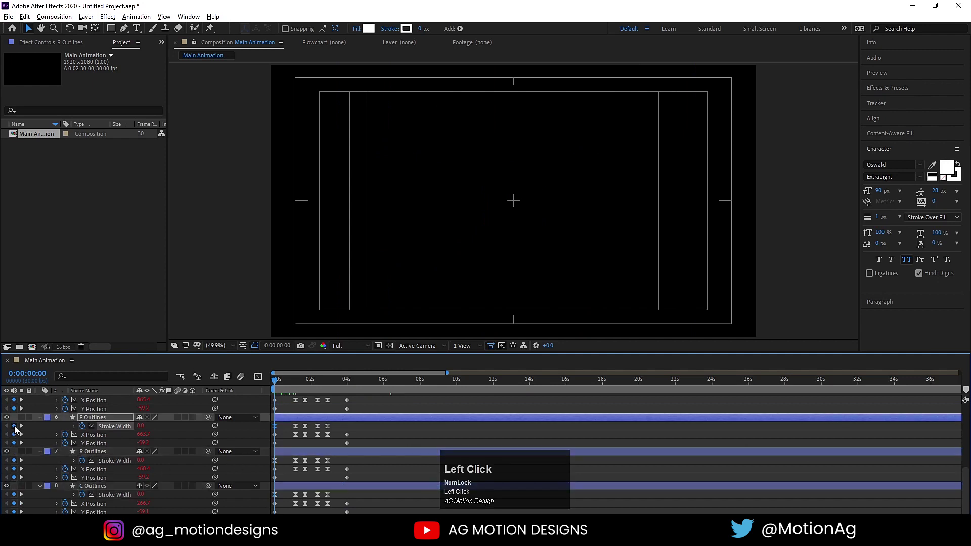
scroll("up", 3)
left_click(17, 449)
scroll("up", 3)
left_click(17, 437)
scroll("up", 3)
left_click(13, 420)
scroll("up", 3)
left_click(18, 410)
Jump to 4s, add a second position keyframe to each letter, and preview the letters falling
key("k")
left_click(17, 410)
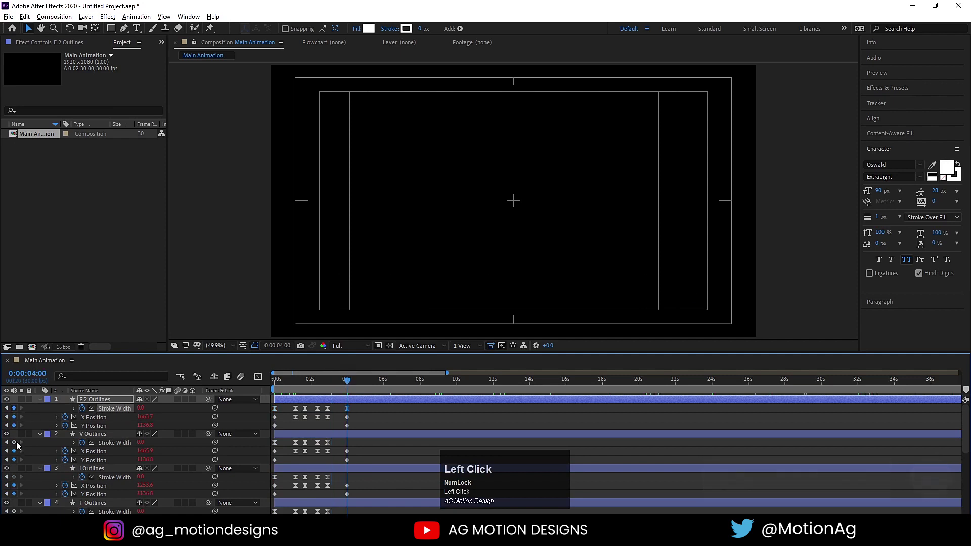
scroll("down", 3)
left_click(17, 487)
scroll("down", 3)
left_click(16, 480)
scroll("down", 3)
left_click(16, 465)
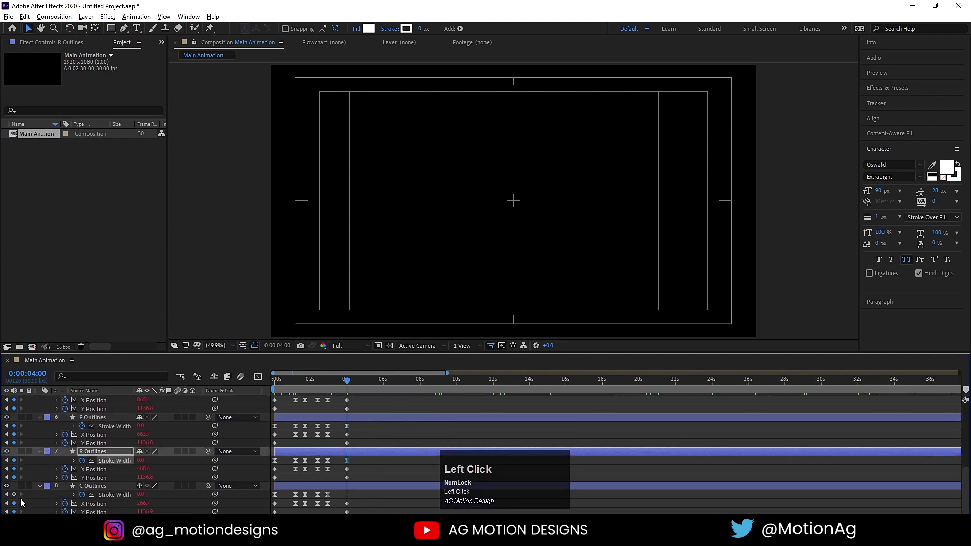
scroll("down", 3)
left_click(311, 383)
key("space")
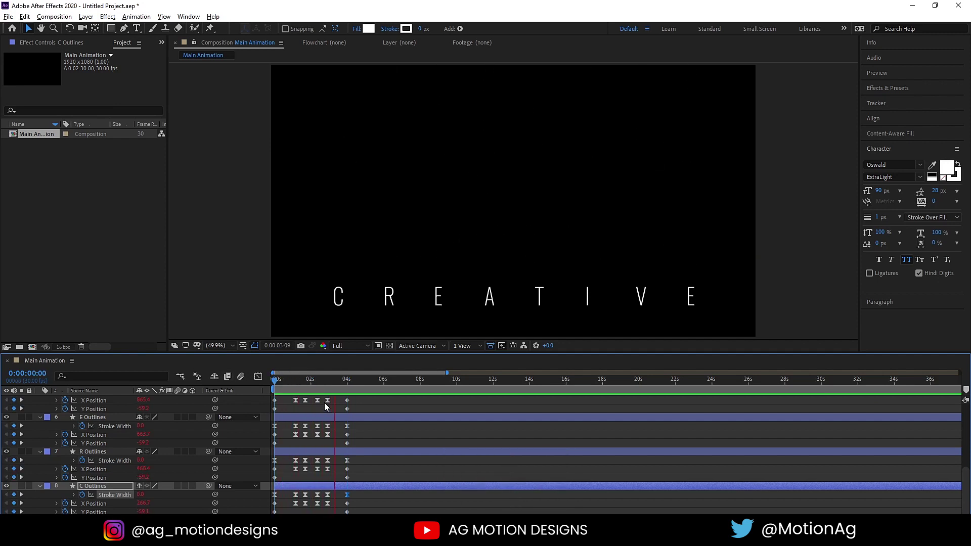
Select all eight letter layers and pre-compose them into a precomp named 'text'
key("space")
left_click(369, 403)
key("u")
left_click_drag(316, 381, 143, 449)
key("ctrl+a")
key("ctrl+shift+c")
key("t")
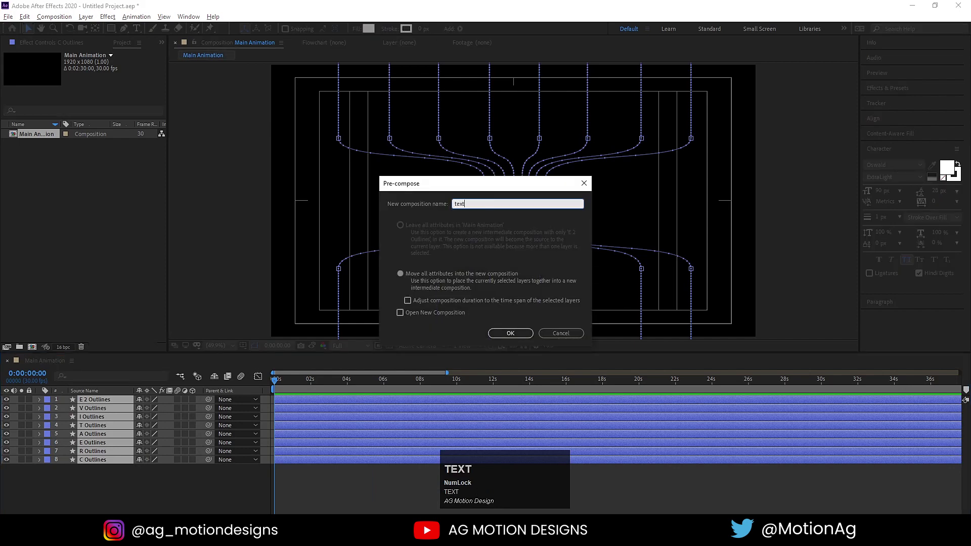
key("Return")
Position the CREATIVE row of the text precomp near the top of the frame
key("space")
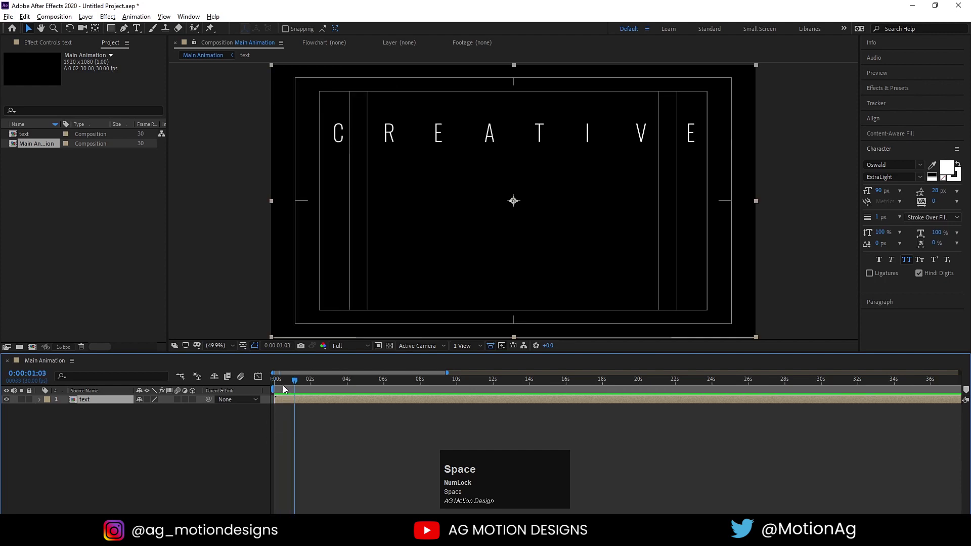
type("=")
left_click_drag(288, 384, 326, 395)
key("ctrl+d")
left_click(291, 402)
left_click_drag(290, 402, 310, 401)
left_click_drag(309, 401, 296, 386)
left_click_drag(297, 385, 300, 403)
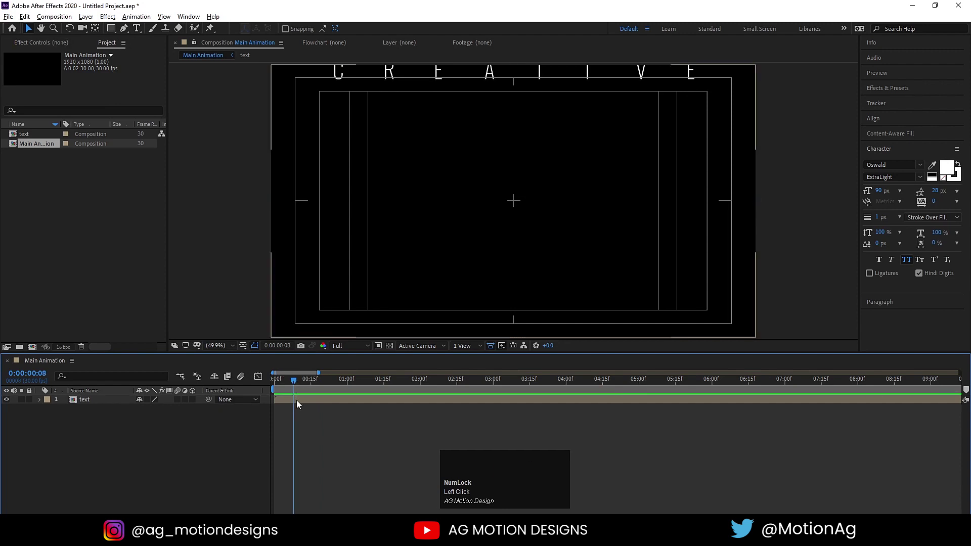
Duplicate the text precomp layer with Ctrl+D into a stack of twelve copies
left_click(298, 404)
key("ctrl+d")
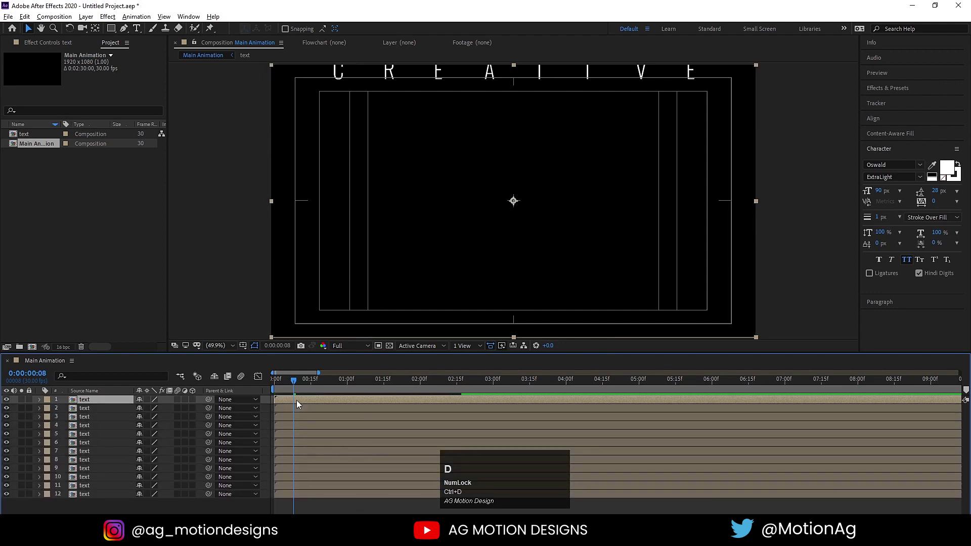
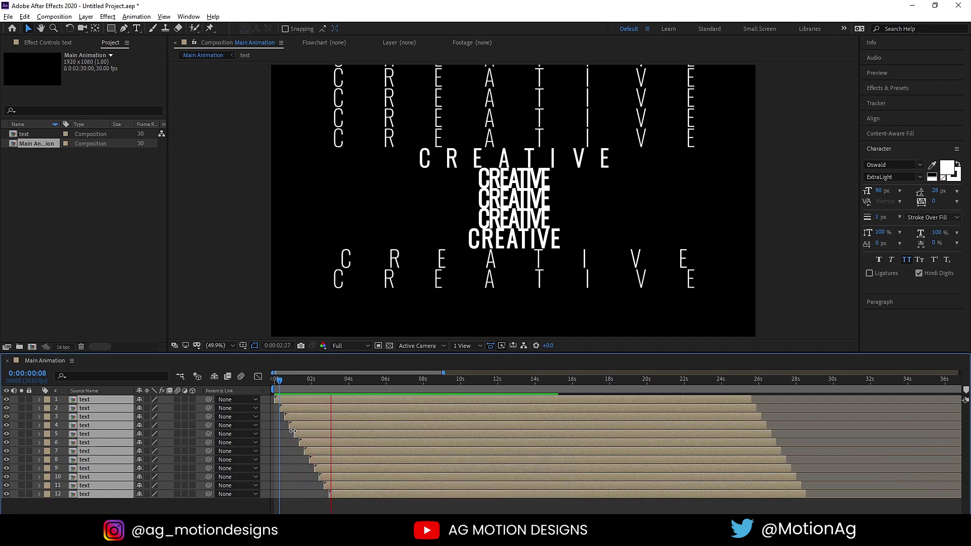
Preview and scrub the staggered rows, select all layers and trim their in points, then return to the start
key("space")
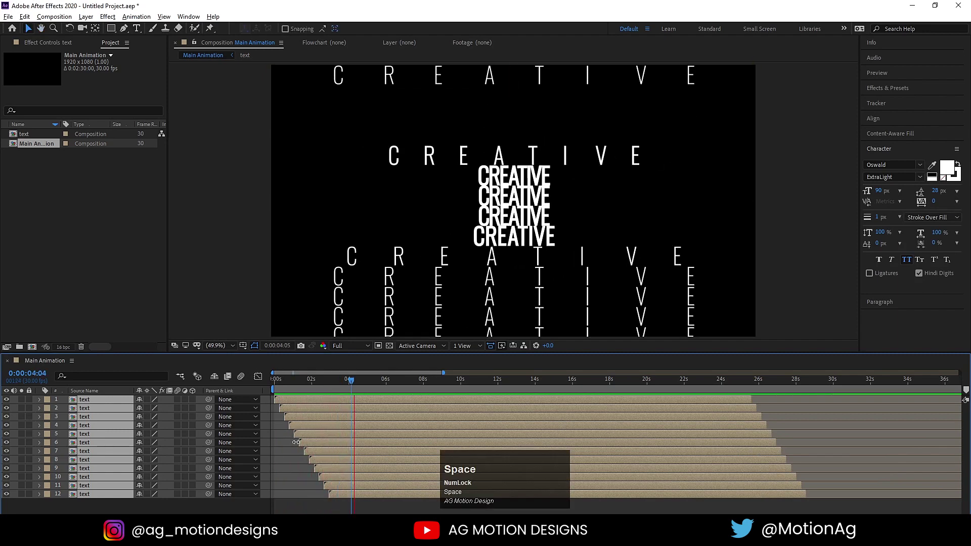
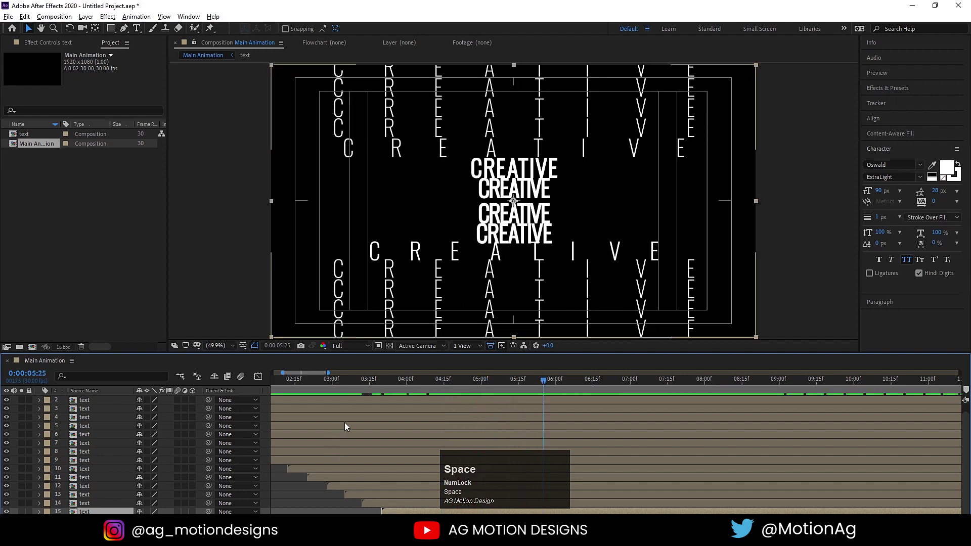
left_click_drag(387, 390, 386, 389)
key("ctrl+a")
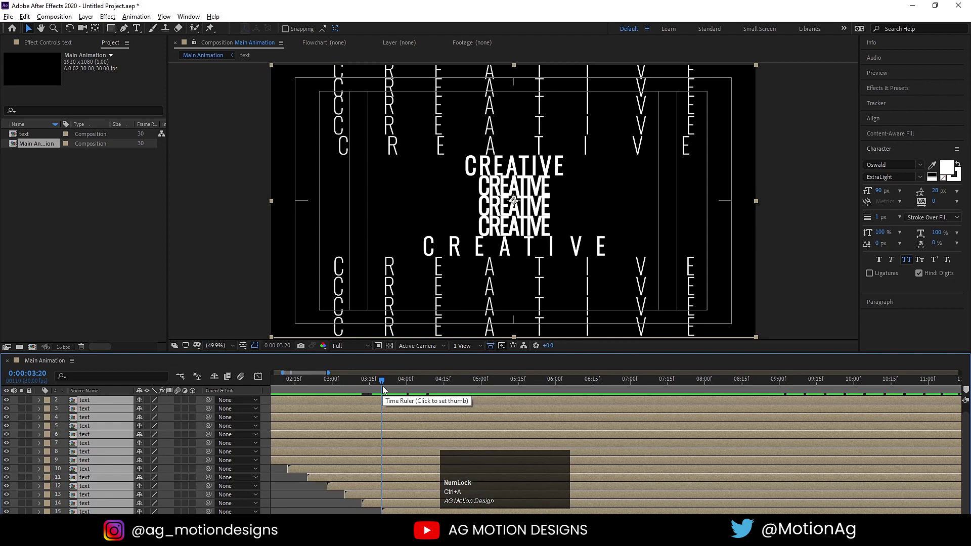
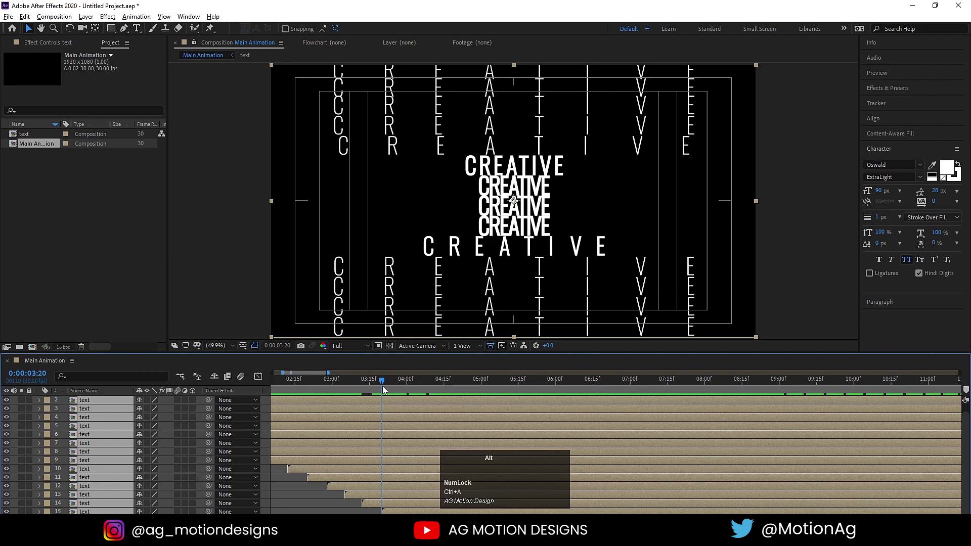
key("alt+[")
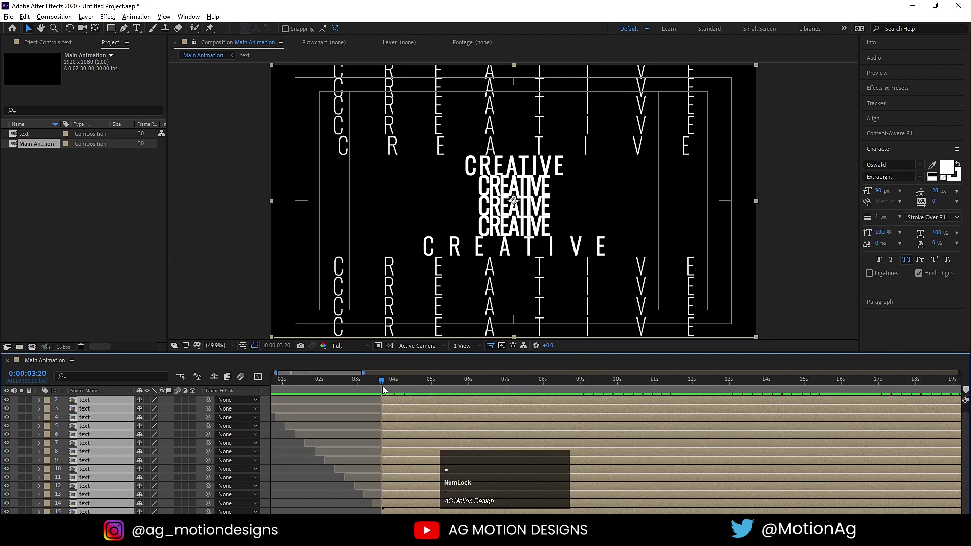
left_click_drag(291, 380, 299, 403)
type("=")
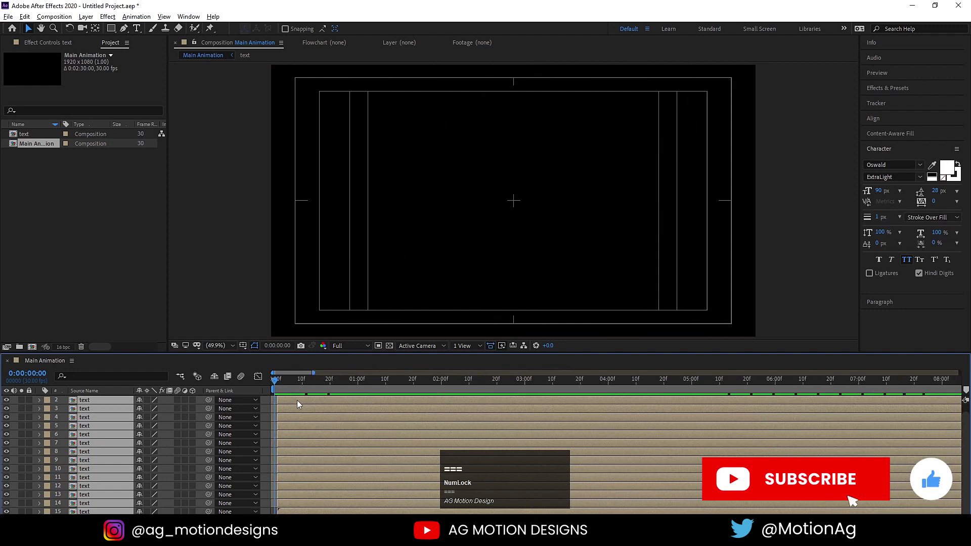
Preview the rows, zoom the timeline out and set the work area end with N near 8s
left_click(301, 403)
key("space")
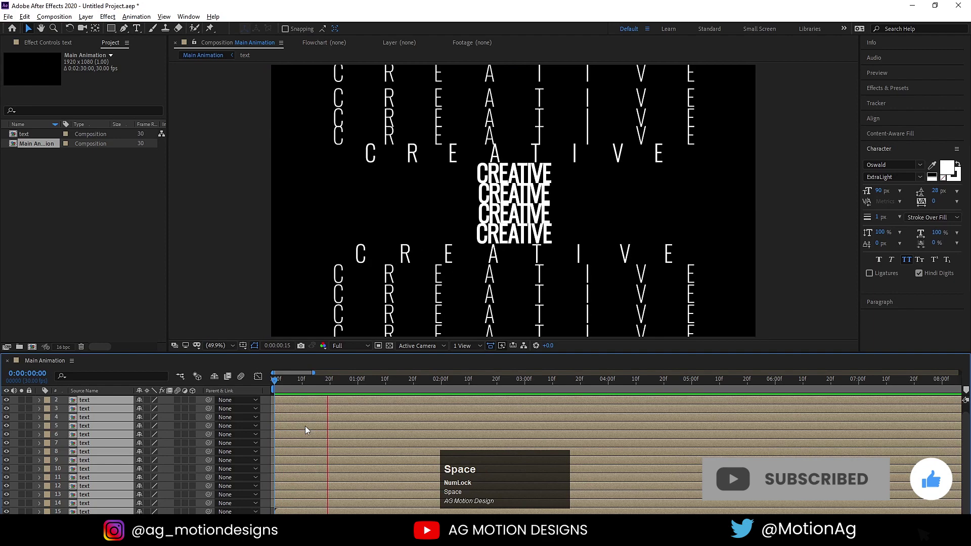
key("-")
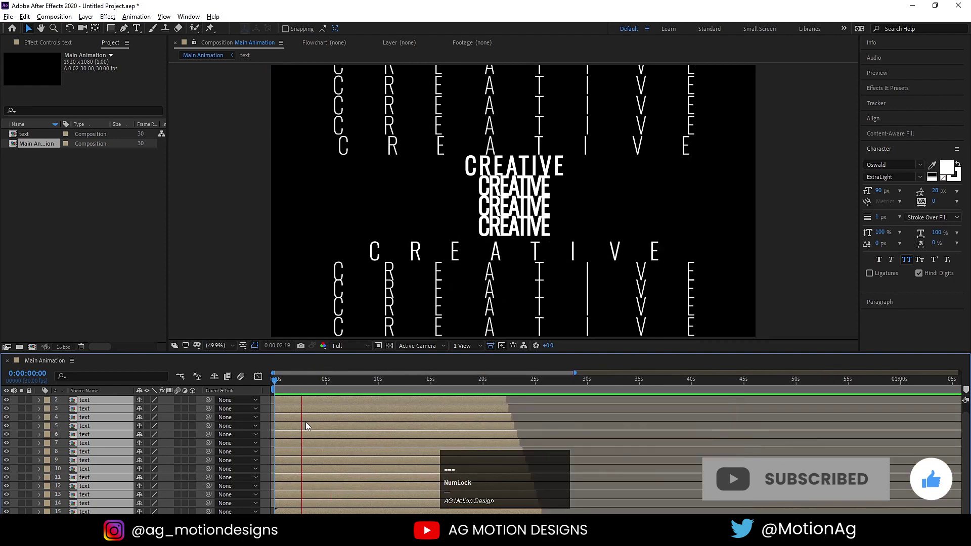
type("---")
key("space")
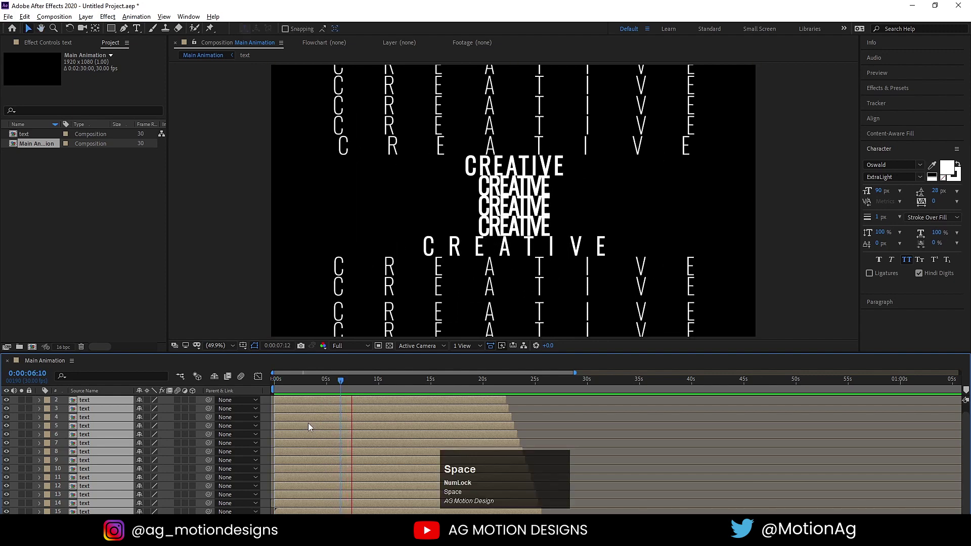
key("n")
key("space")
Create a black solid layer, shorten the work area to the opening seconds and select the top text layer
left_click(263, 416)
key("ctrl+y")
left_click(345, 339)
key("Return")
left_click_drag(82, 402, 98, 493)
scroll("up", 3)
left_click(93, 404)
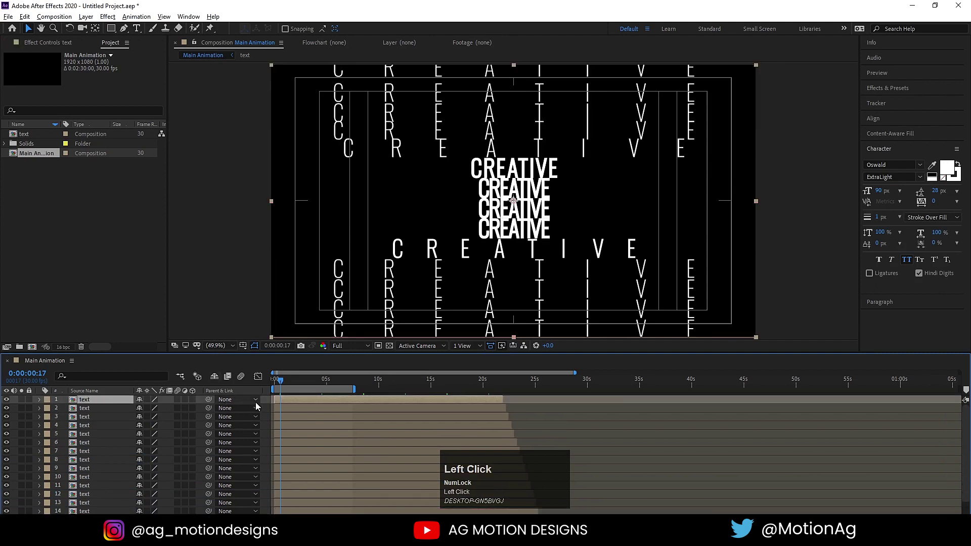
Add an adjustment layer above the text copies and apply the Tint effect to it
right_click(268, 401)
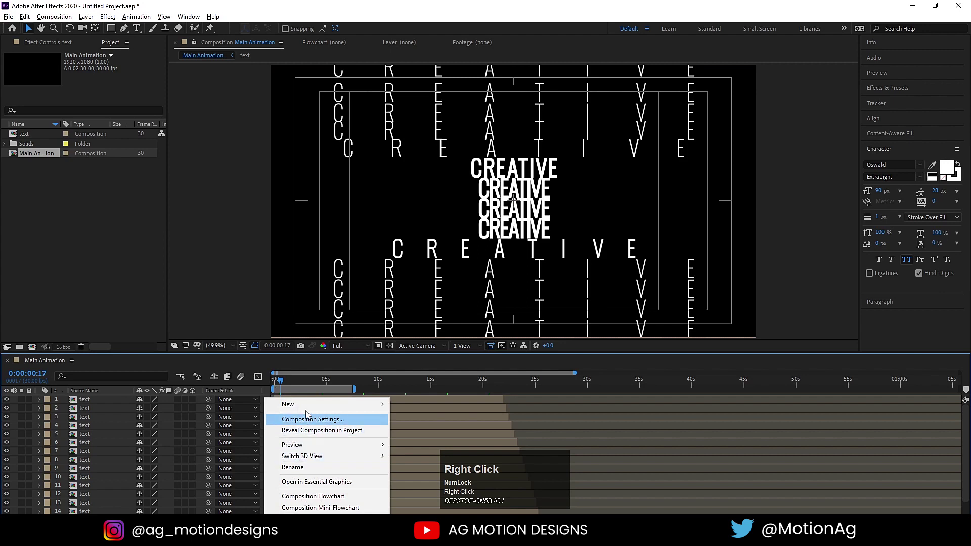
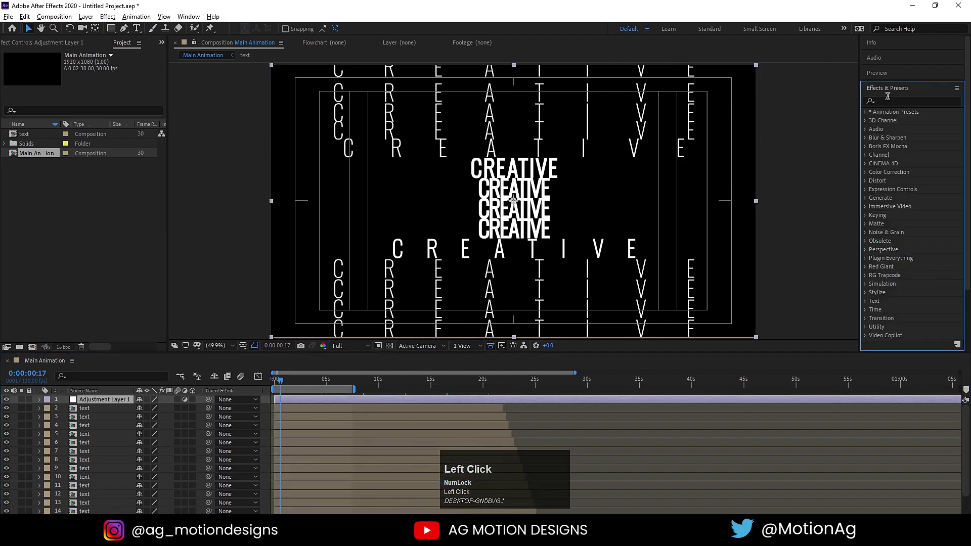
key("t")
type("TINT")
left_click(906, 147)
key("space")
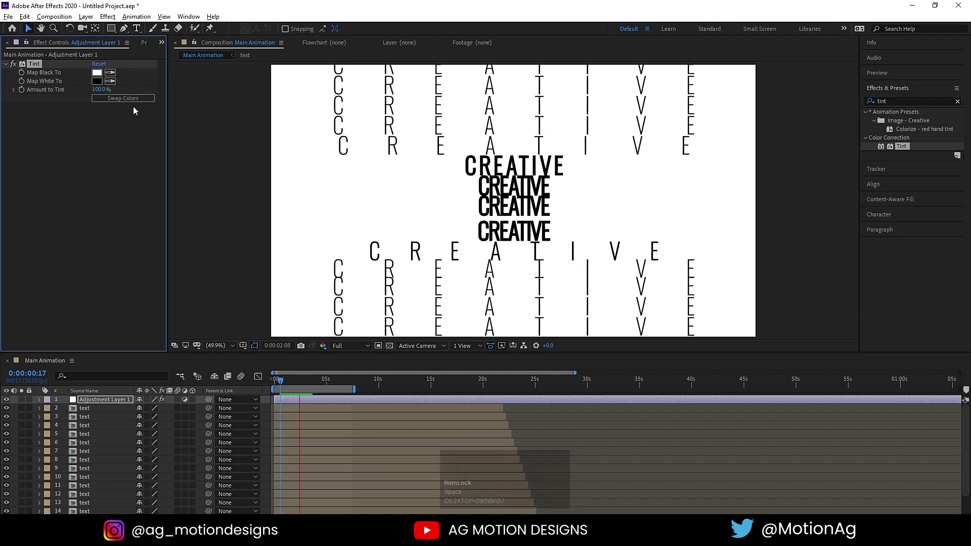
key("space")
Map Black To red and White To purple in Tint, then delete the effect
left_click(96, 76)
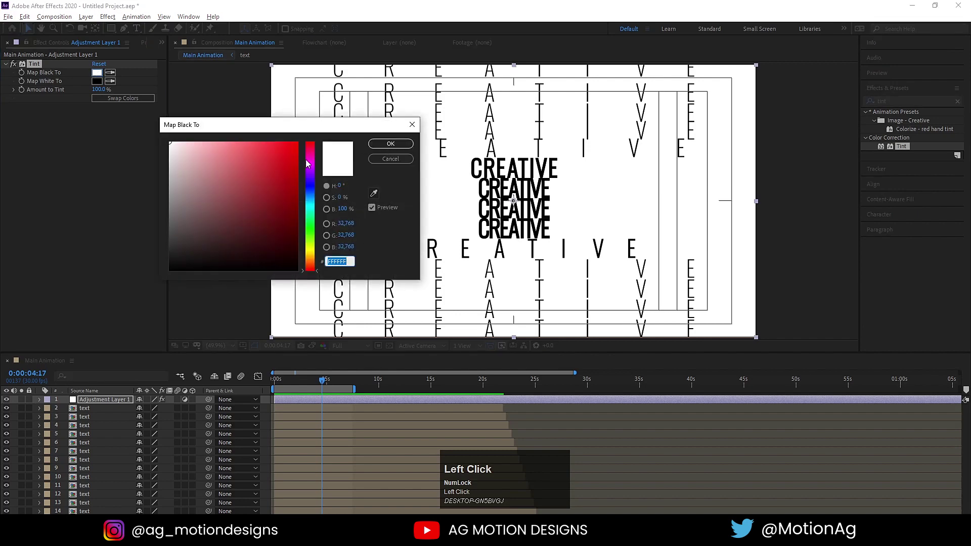
key("Return")
left_click_drag(100, 84, 316, 177)
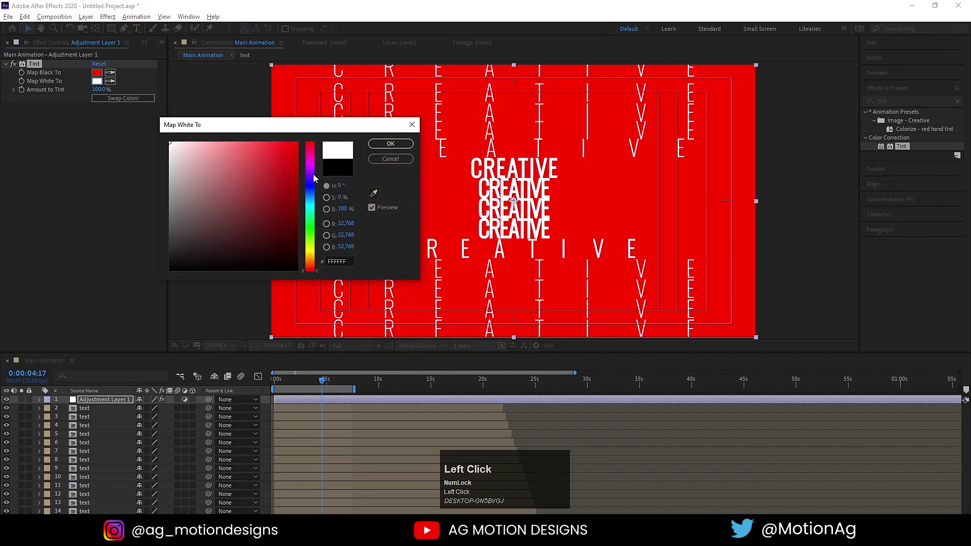
key("Return")
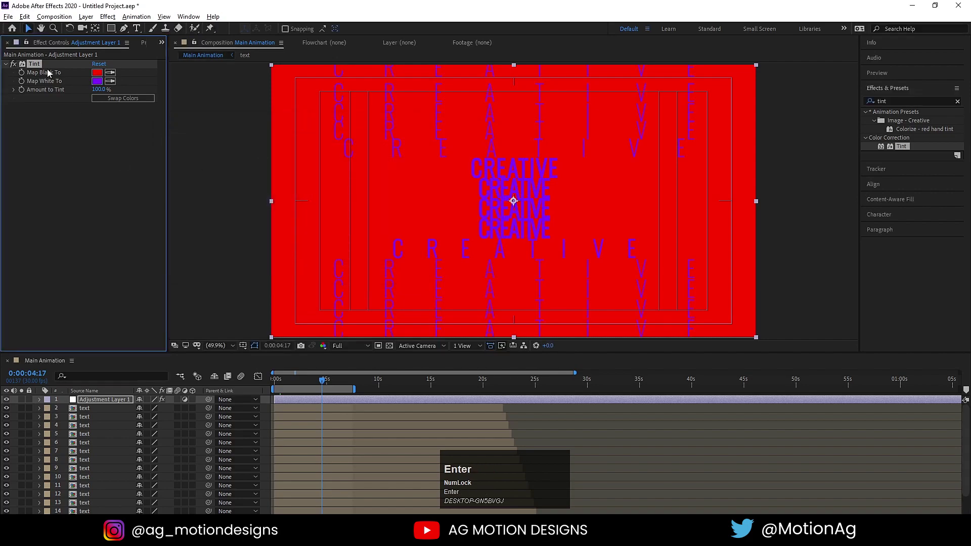
left_click(40, 70)
key("space")
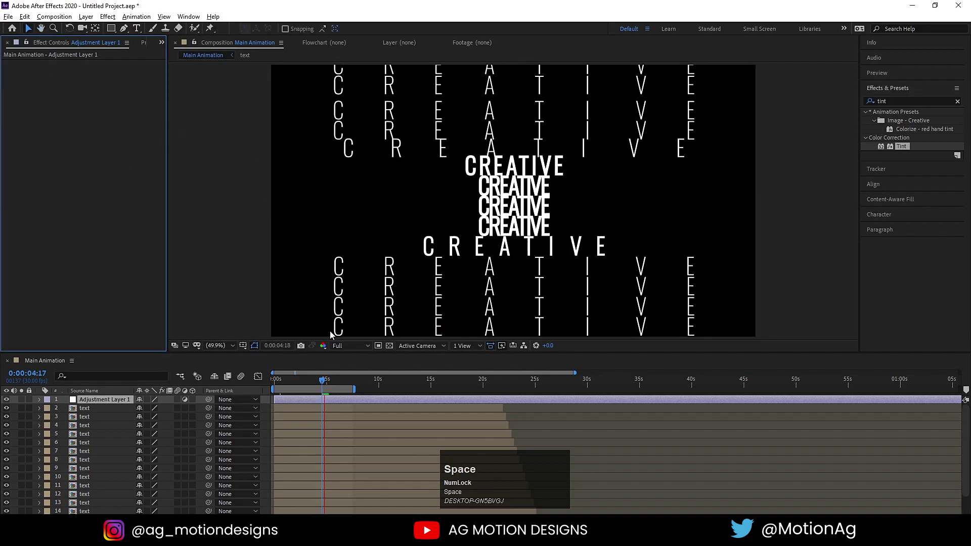